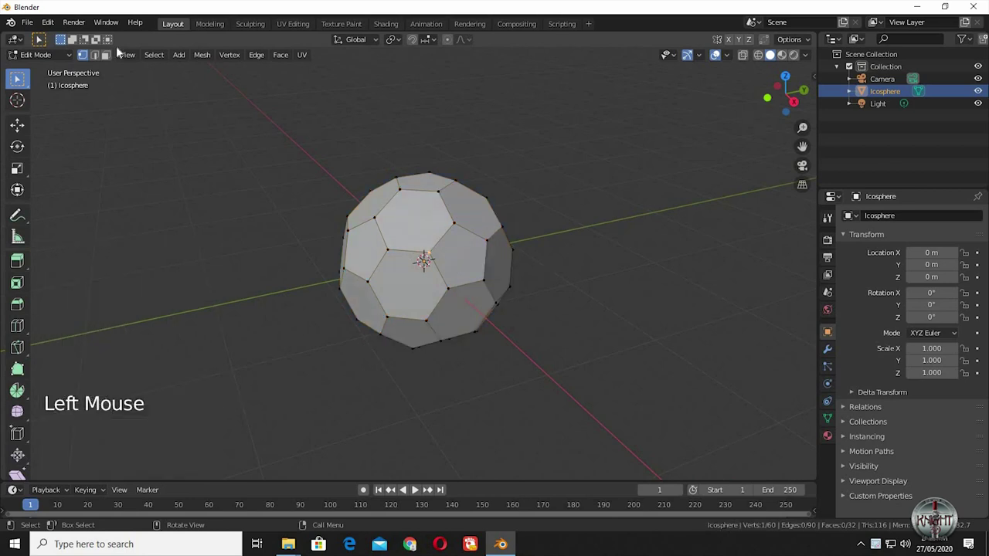
- Select the icosphere's pentagon faces in face-select mode
click(113, 64)
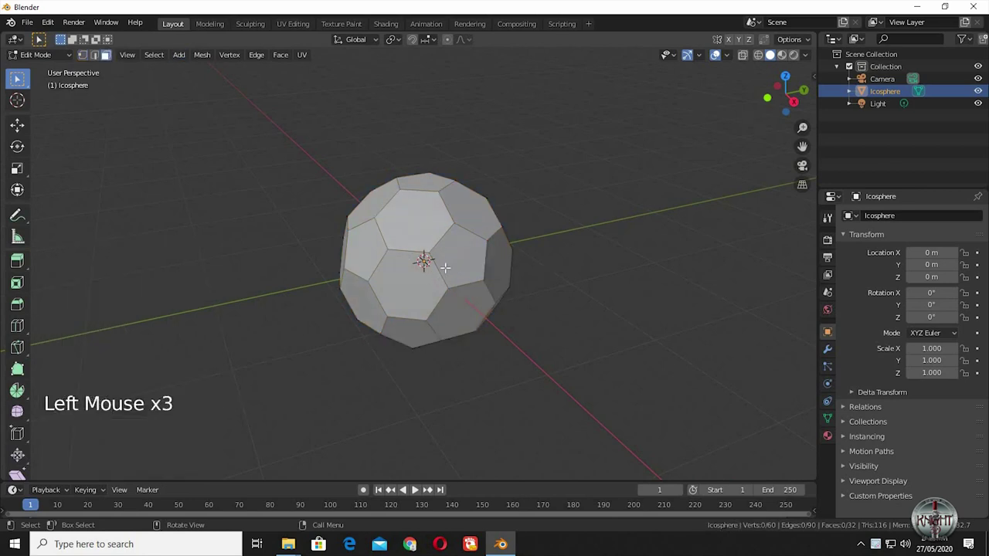
click(211, 30)
click(213, 137)
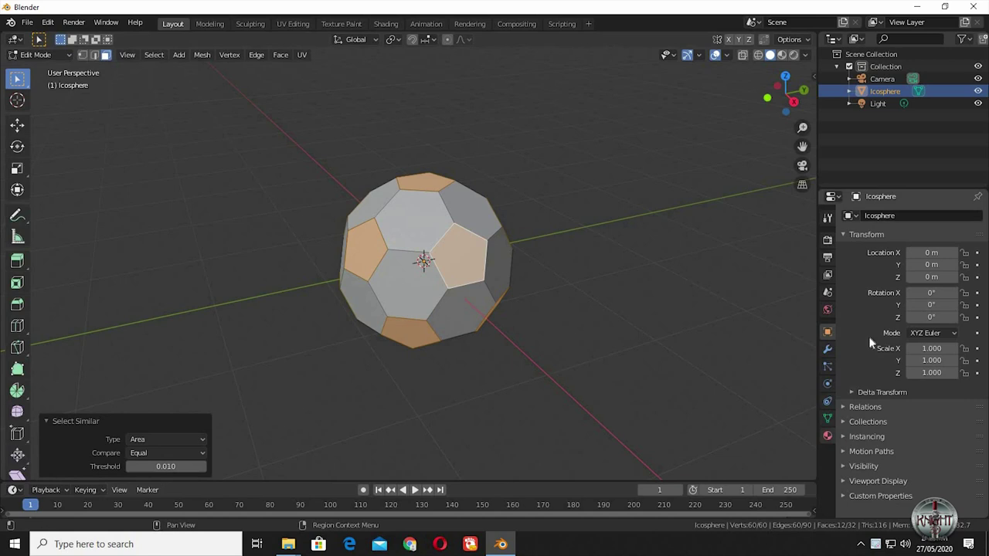
- Create material BLACK with a black base colour, assign it to the pentagons, then invert selection to the hexagons
click(907, 275)
click(865, 277)
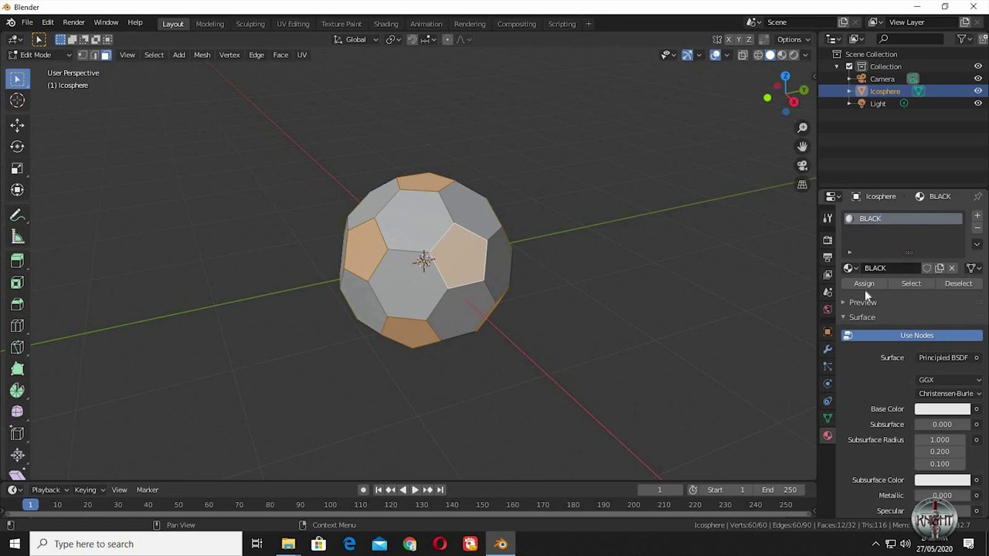
click(949, 419)
click(941, 418)
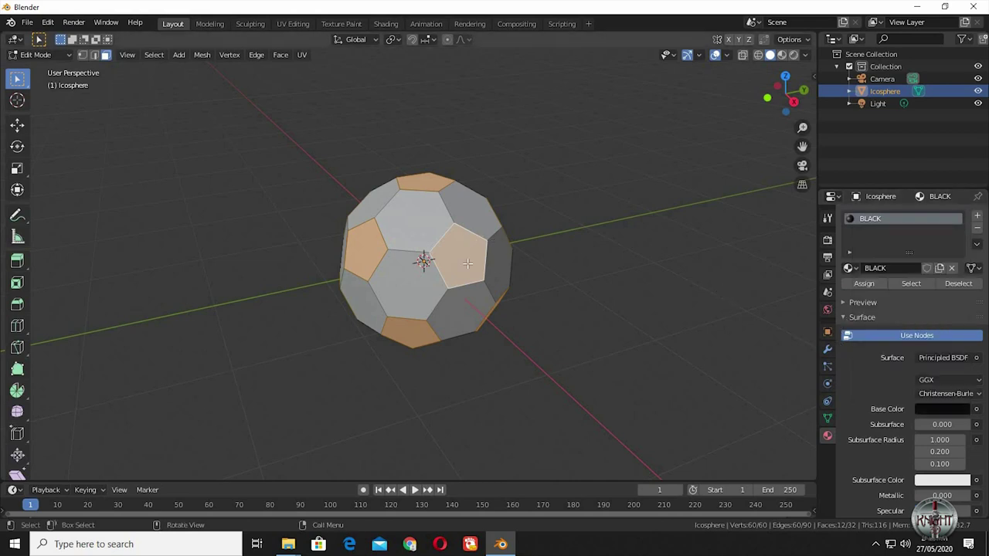
key(ctrl+i)
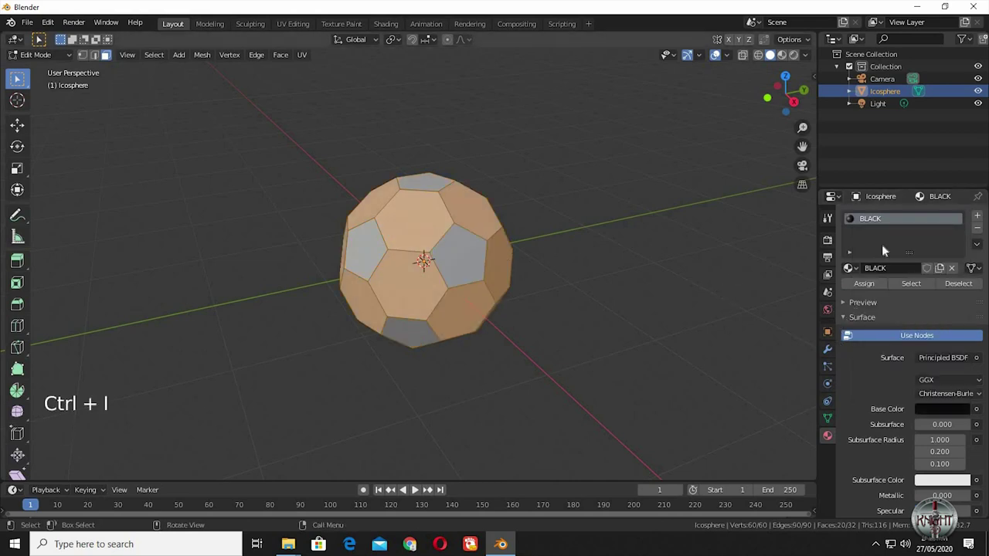
- Add a second material slot named WHITE and assign it to the selected hexagons
click(856, 236)
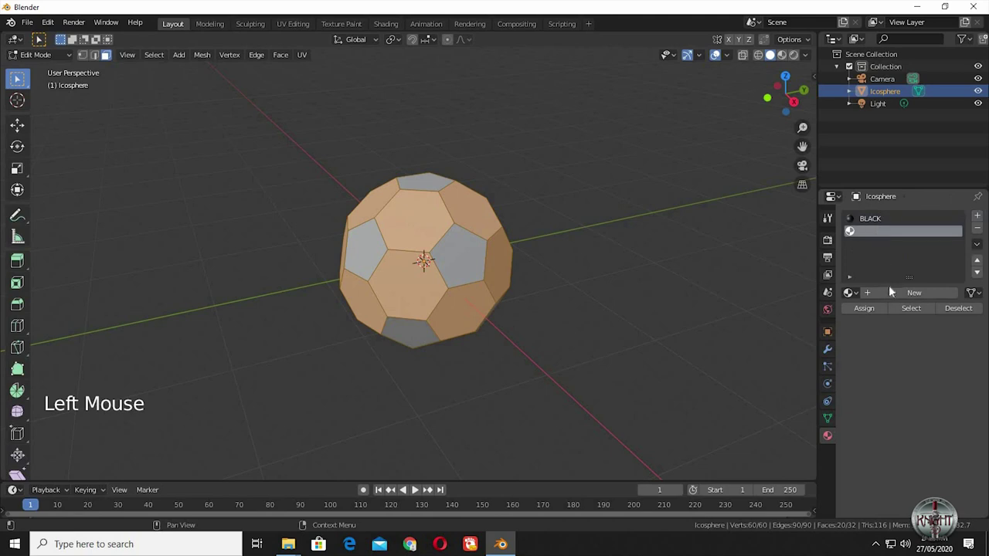
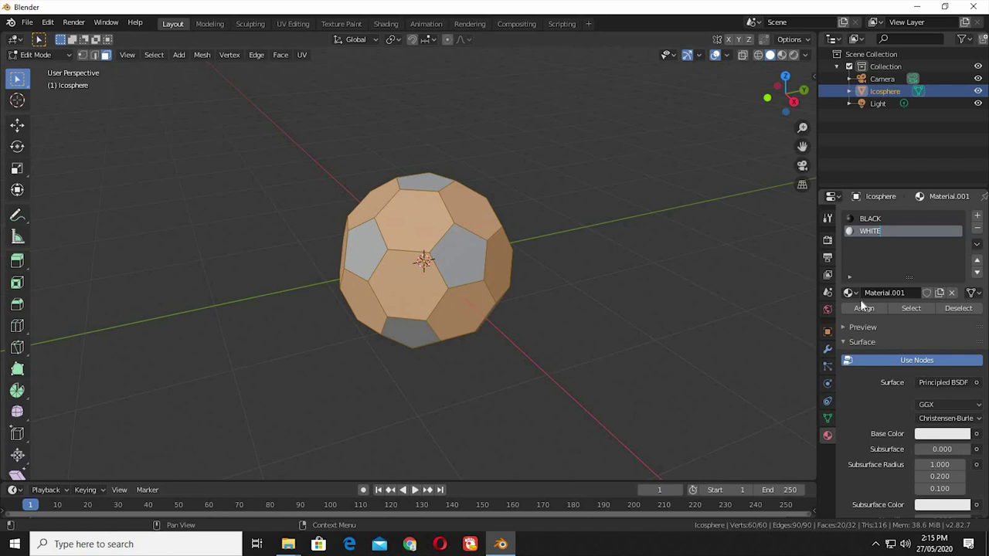
click(867, 312)
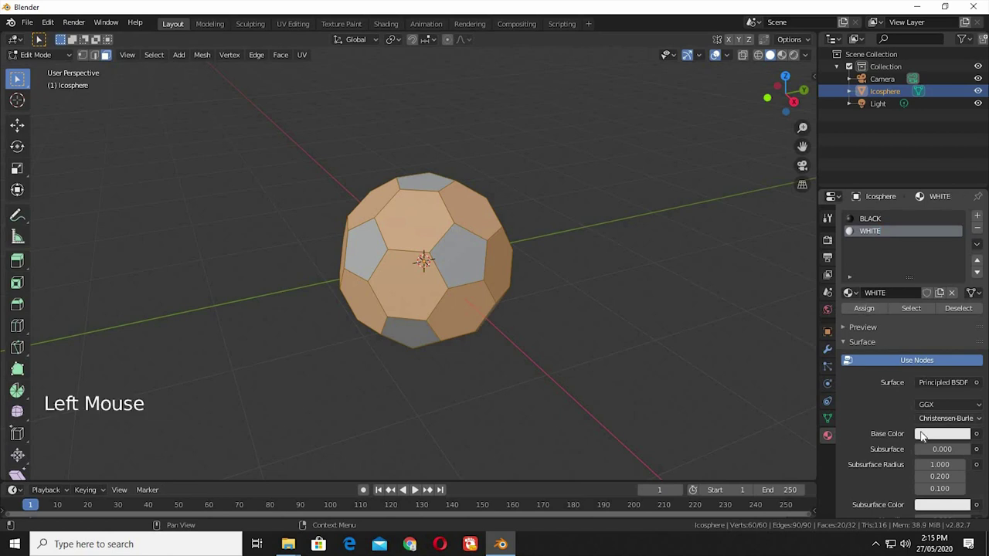
click(926, 425)
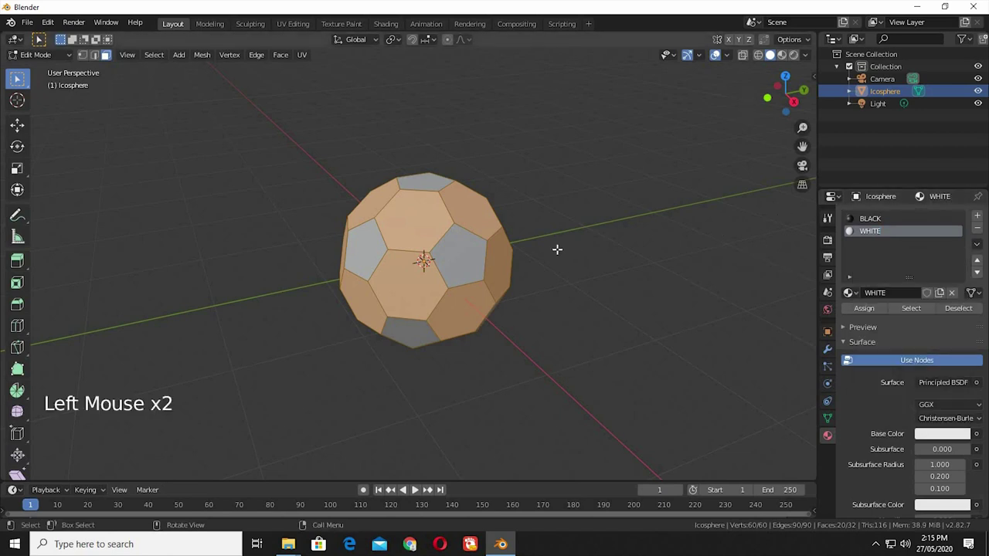
key(Tab)
- Switch to Material Preview shading to see the ball's white and black panels
click(785, 58)
click(785, 59)
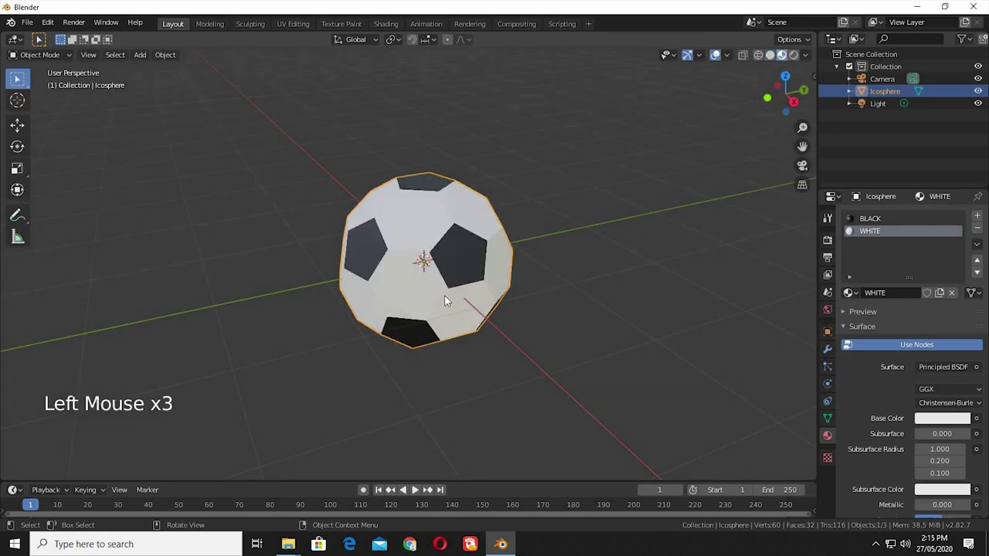
middle_click(450, 247)
middle_click(458, 275)
click(475, 238)
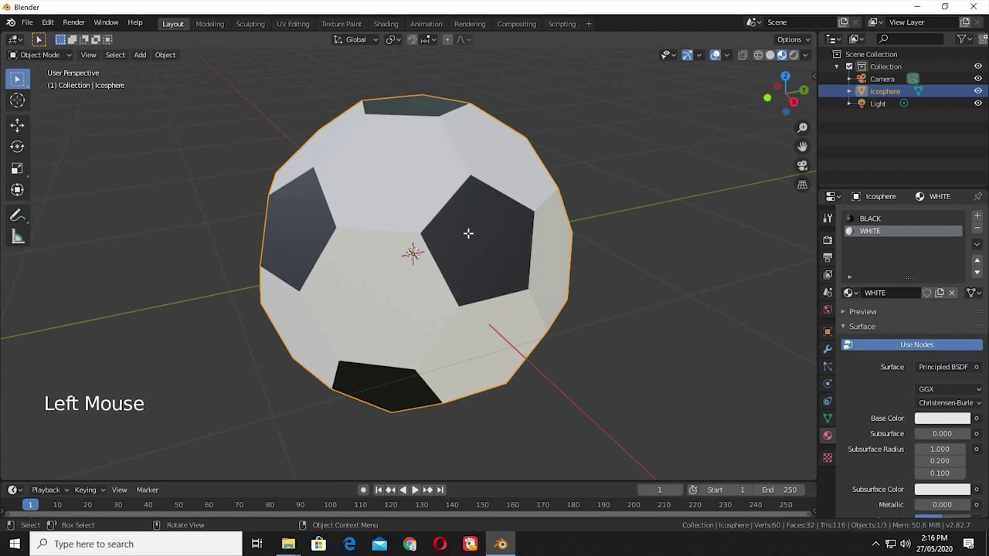
- Extrude every panel individually and triangulate all faces
key(Tab)
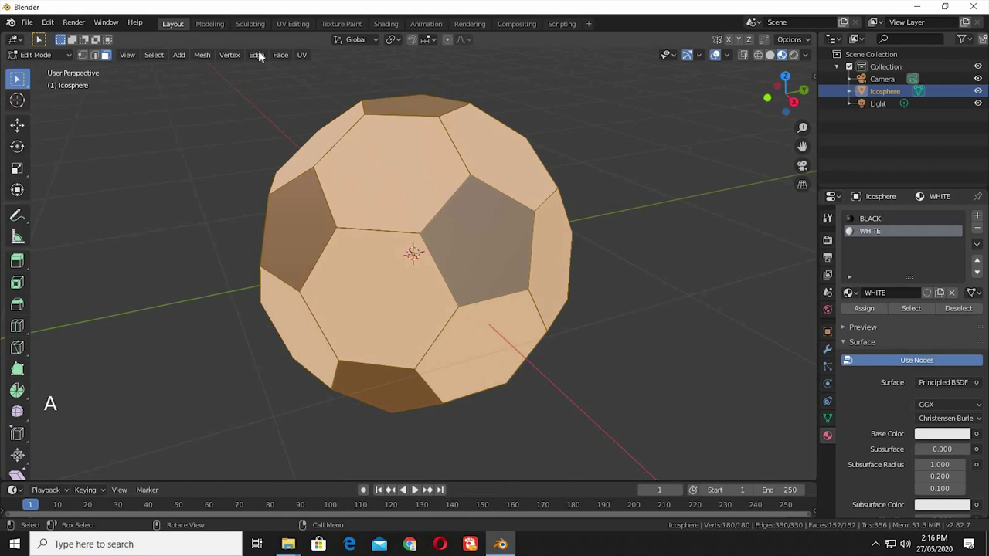
click(287, 62)
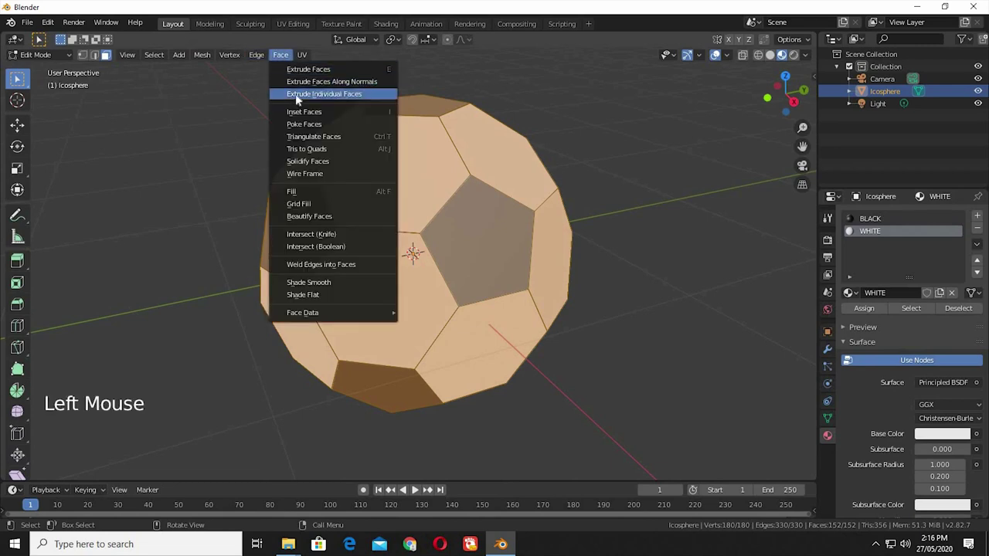
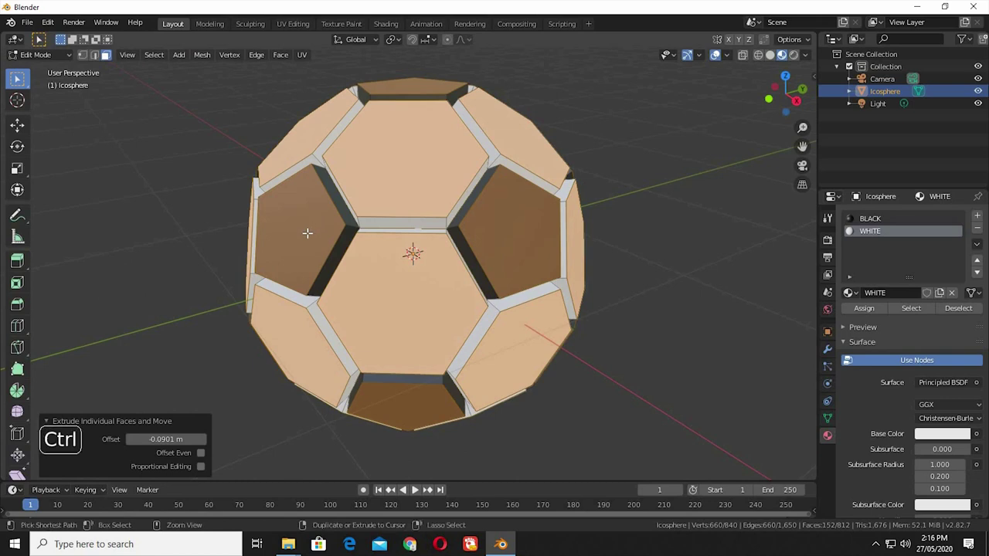
key(ctrl+t)
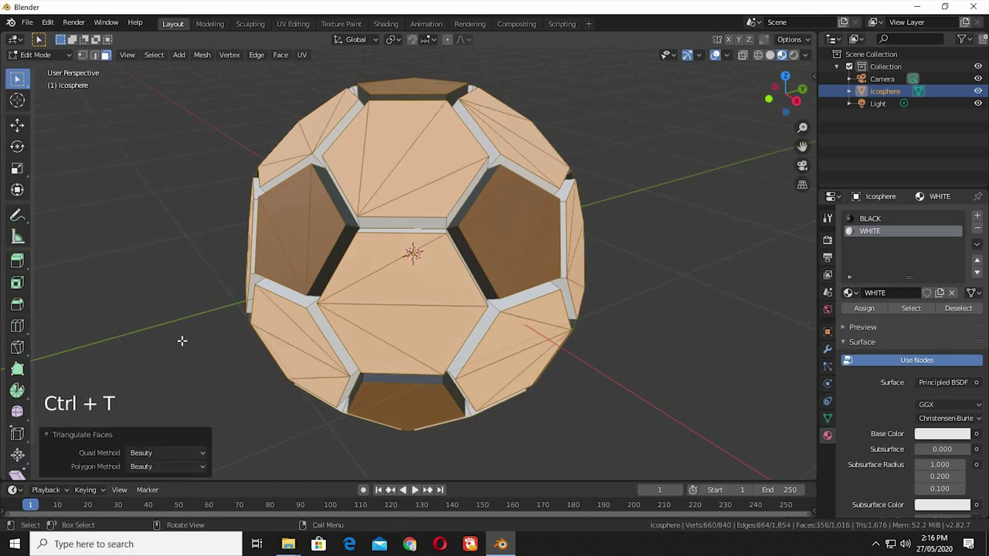
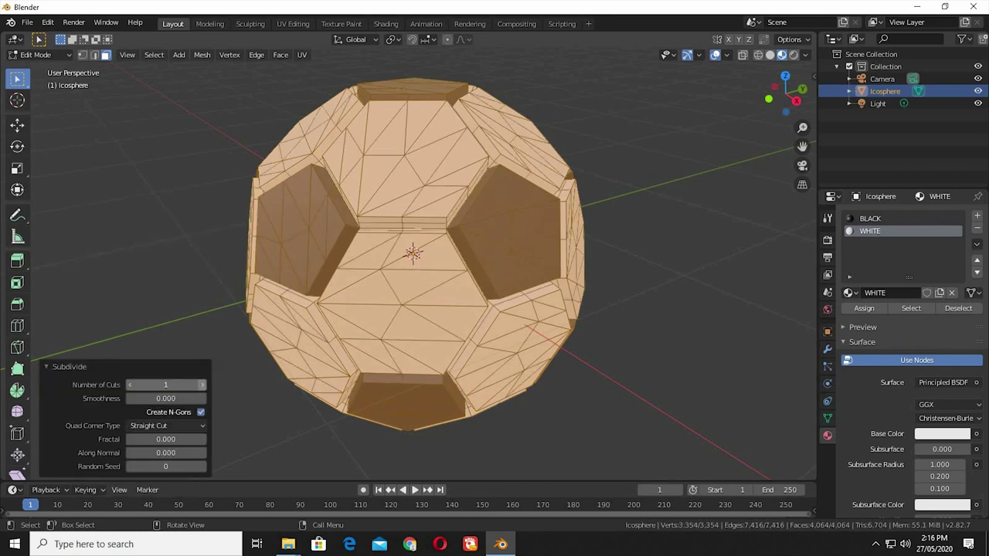
- Subdivide the whole mesh several times into a dense grid of faces
click(208, 391)
click(207, 390)
double_click(208, 391)
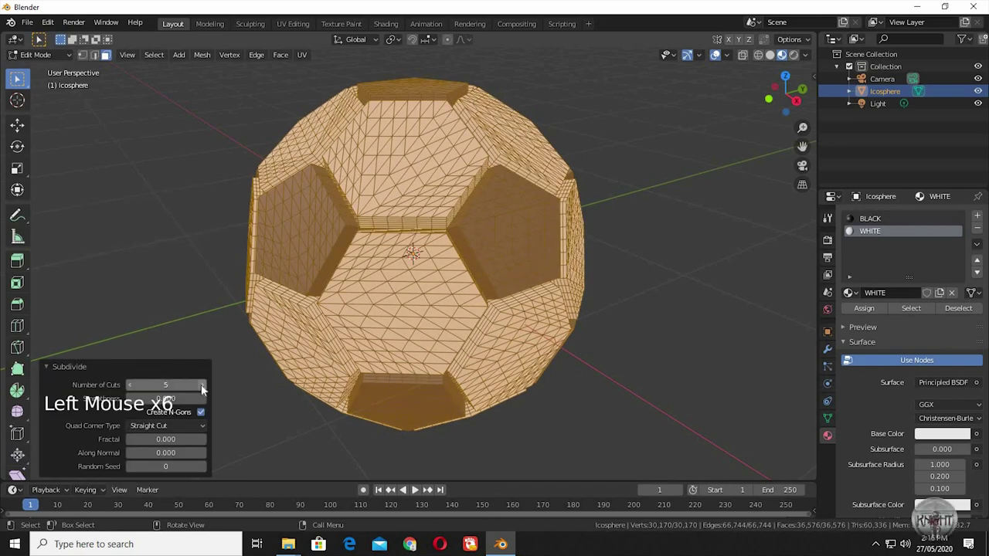
click(205, 390)
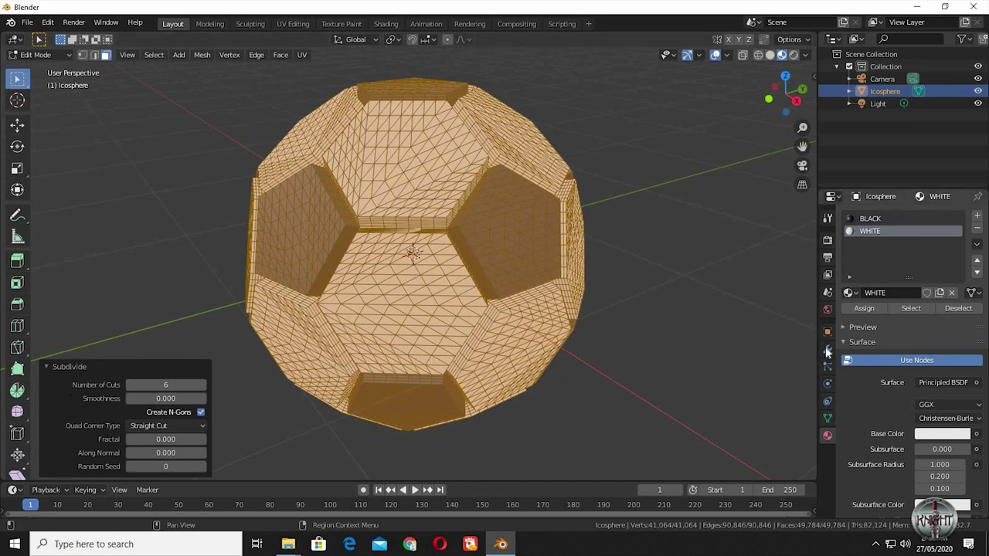
- Add a Cast modifier to round the ball into a sphere and inspect it from several angles
click(886, 253)
click(878, 220)
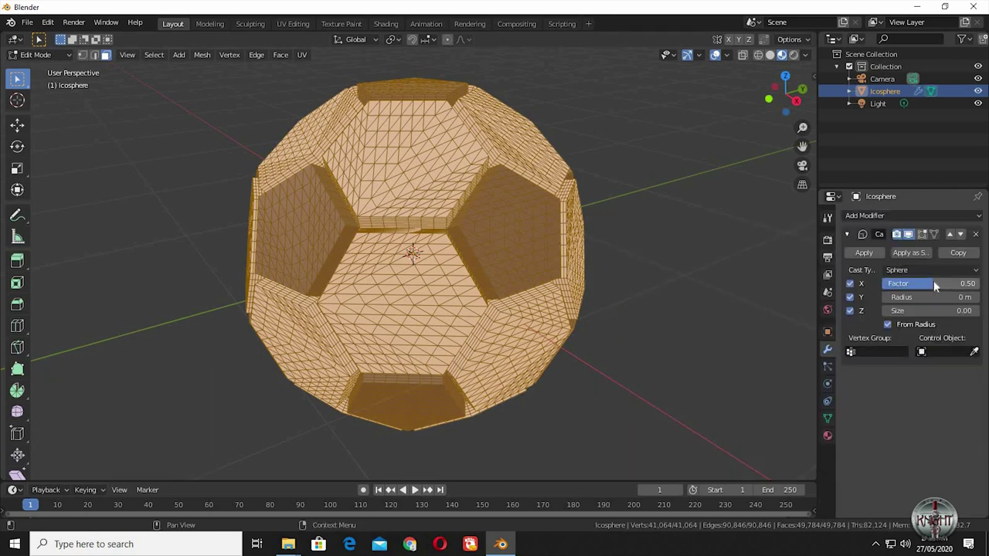
key(Tab)
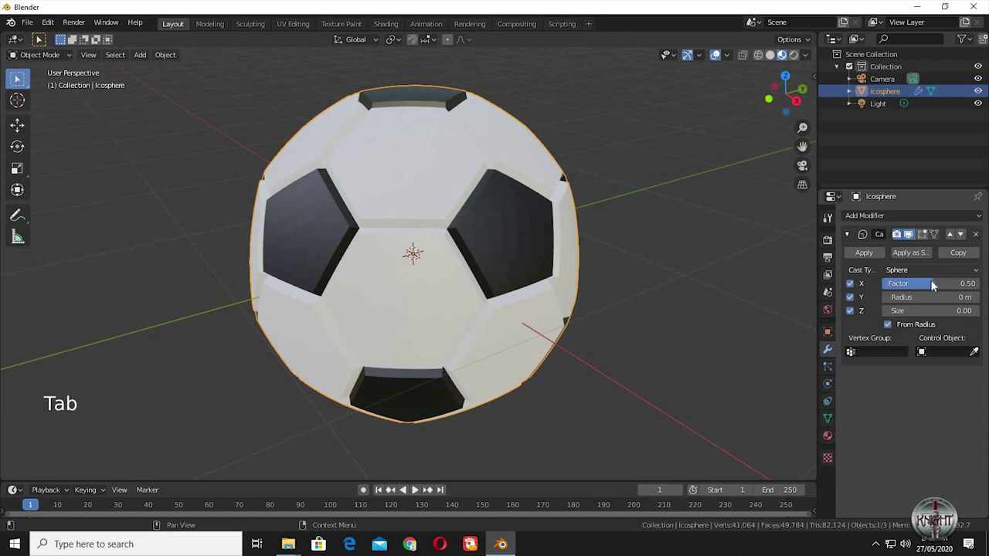
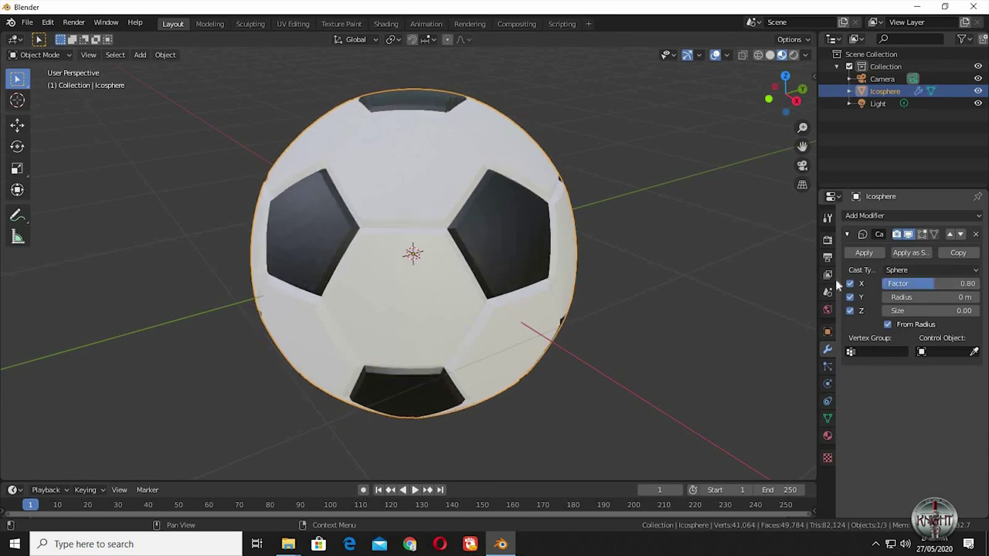
middle_click(452, 195)
right_click(448, 187)
middle_click(502, 201)
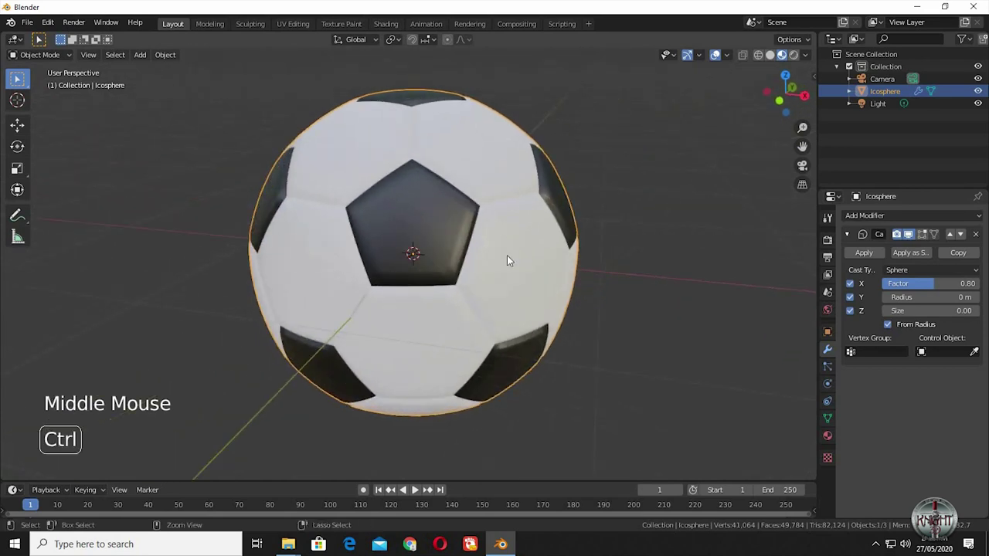
middle_click(511, 259)
middle_click(570, 243)
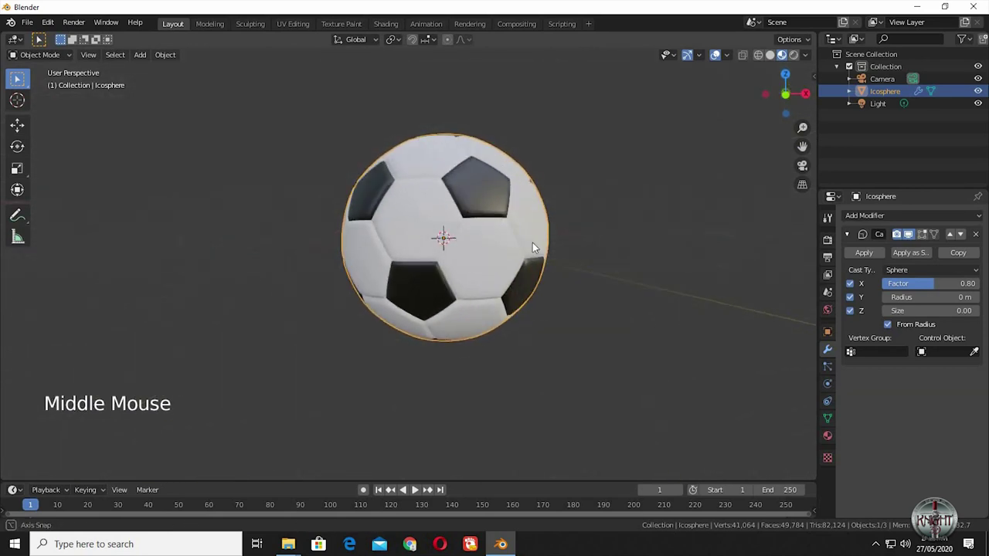
middle_click(499, 249)
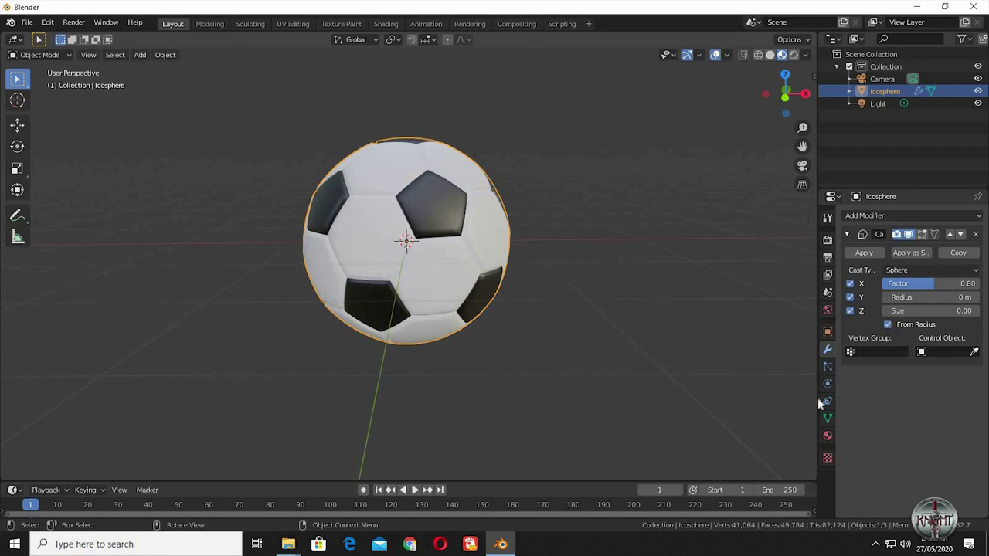
- Show the ball's material settings and add a plane mesh through its centre
click(802, 298)
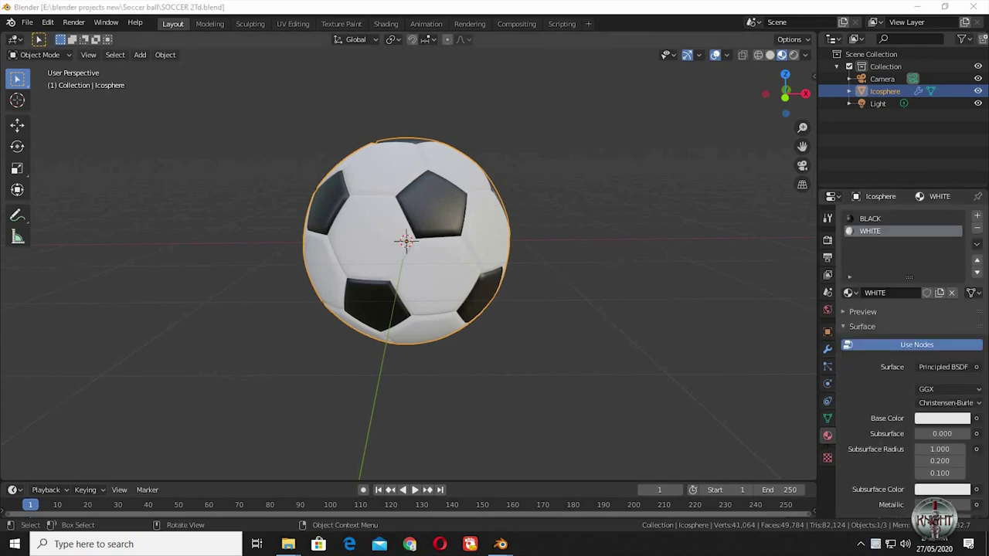
middle_click(535, 338)
middle_click(556, 297)
- Scale the new plane up and move it down along Z beneath the ball
key(shift+a)
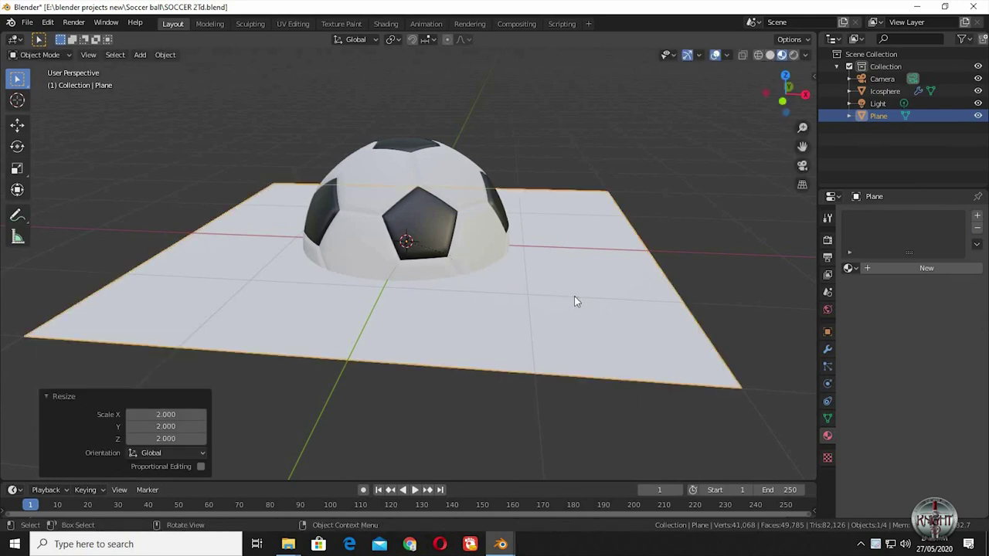
key(g)
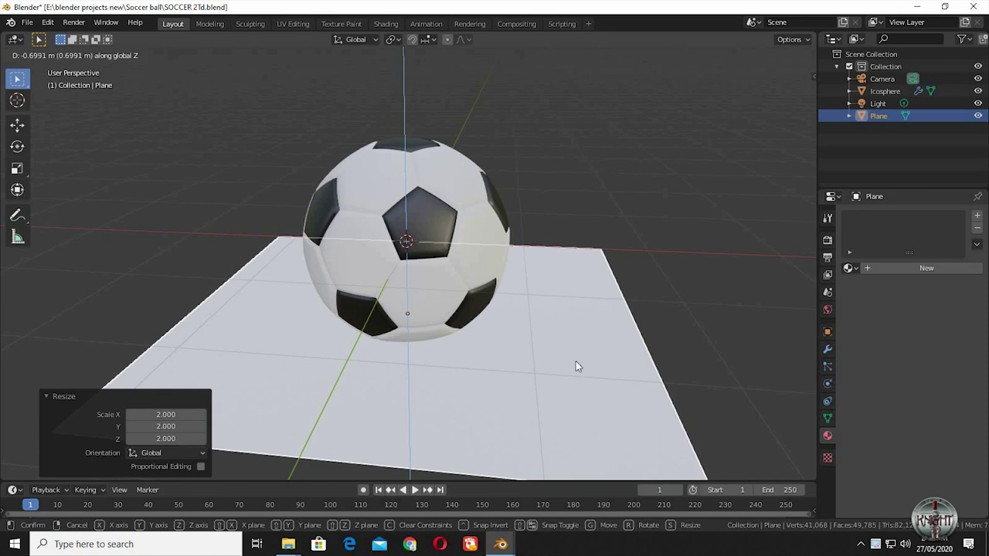
click(584, 349)
middle_click(604, 333)
middle_click(614, 393)
- Scale the plane by 2, lower it again as a floor, then reselect the soccer ball
key(s)
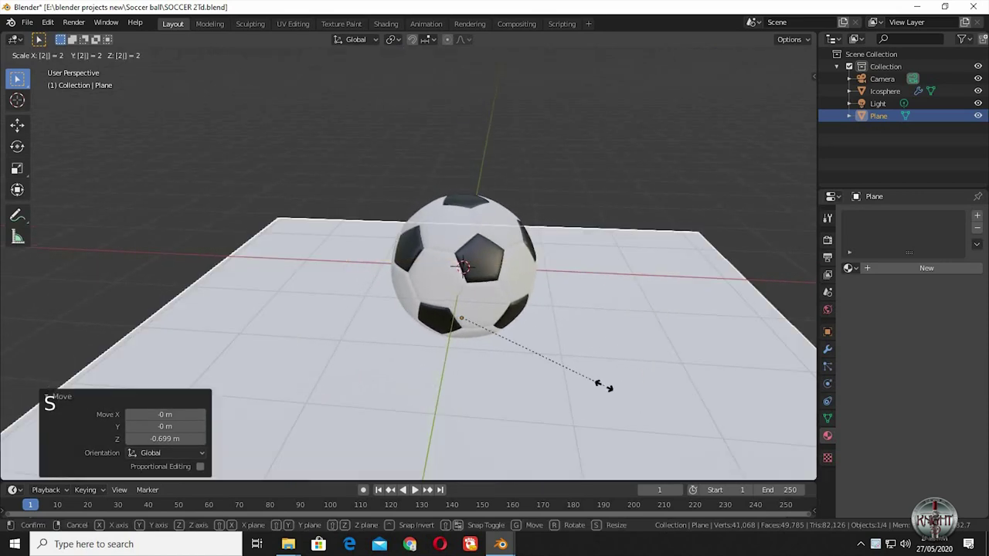
middle_click(635, 349)
middle_click(635, 327)
key(g)
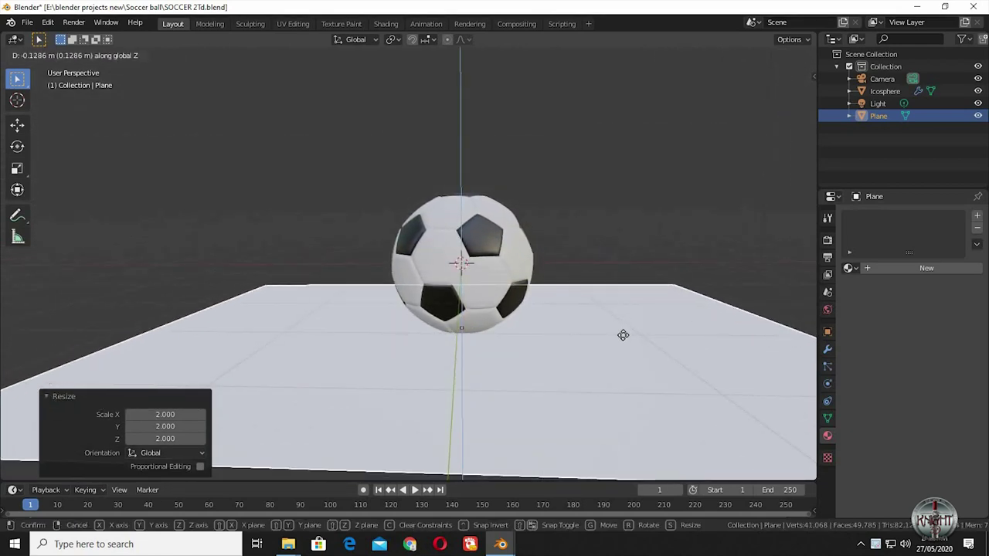
middle_click(606, 316)
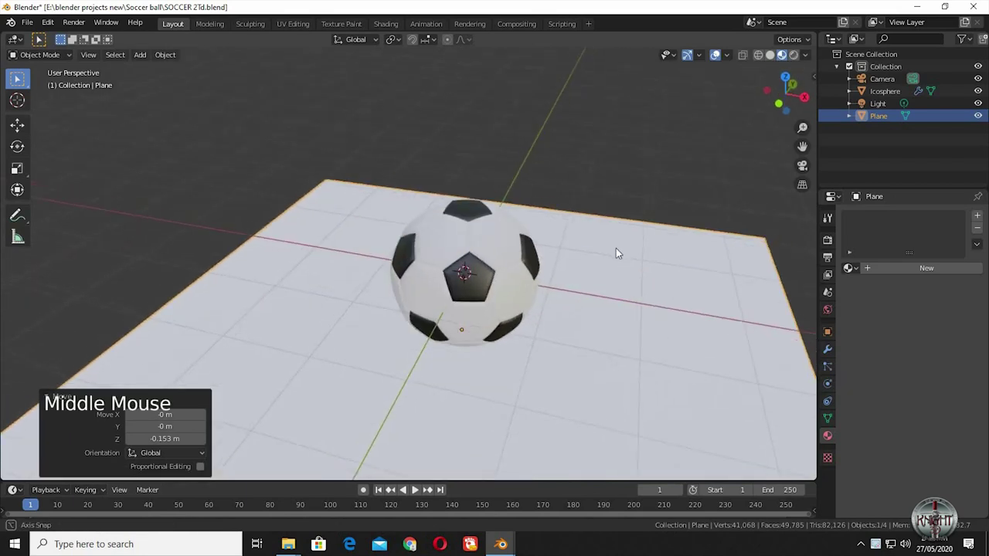
click(599, 234)
click(486, 250)
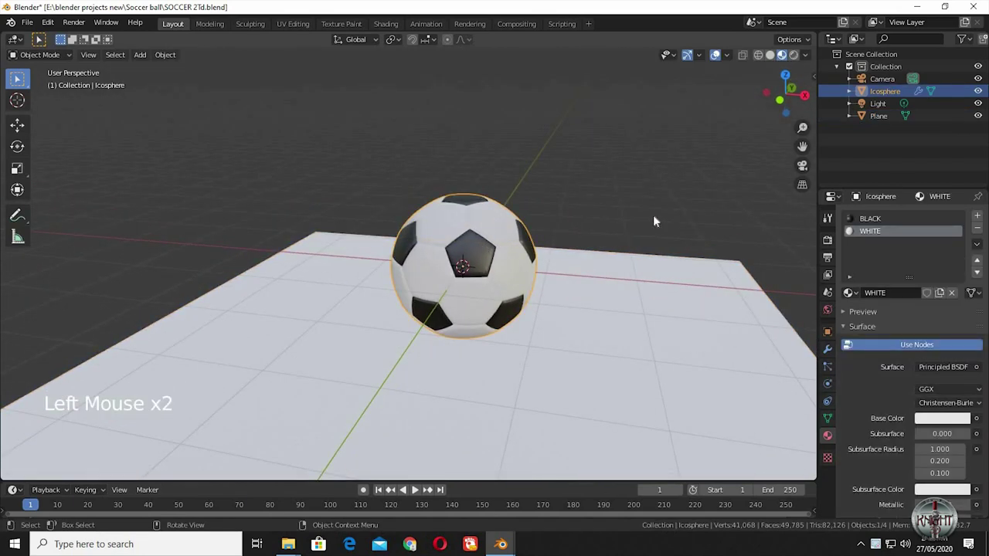
click(800, 3)
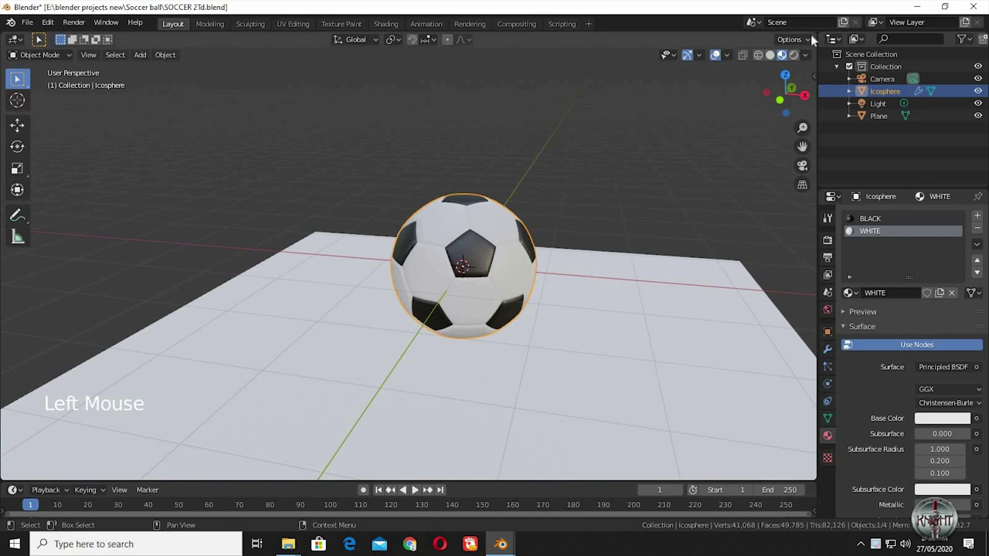
- Split the viewport vertically and zoom the left view close in on the ball
click(818, 37)
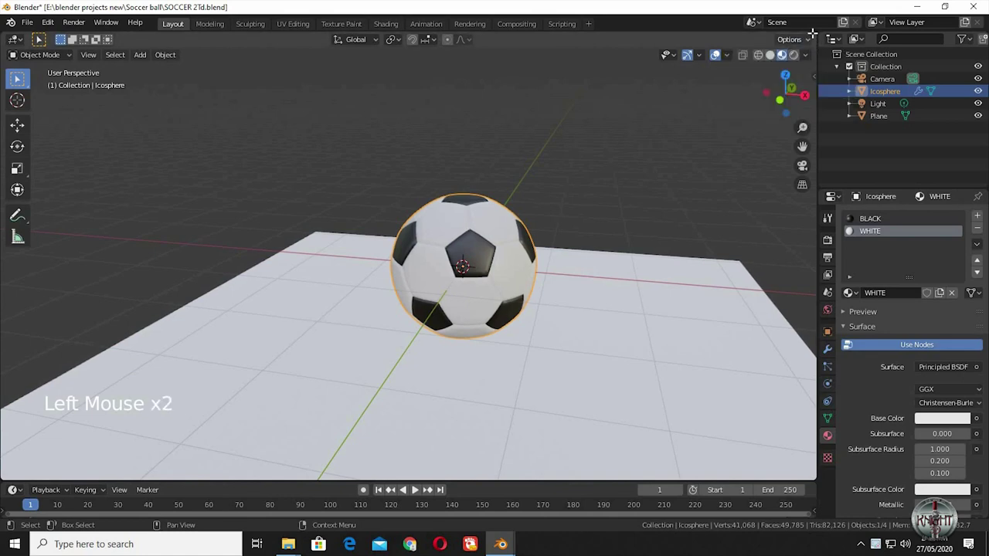
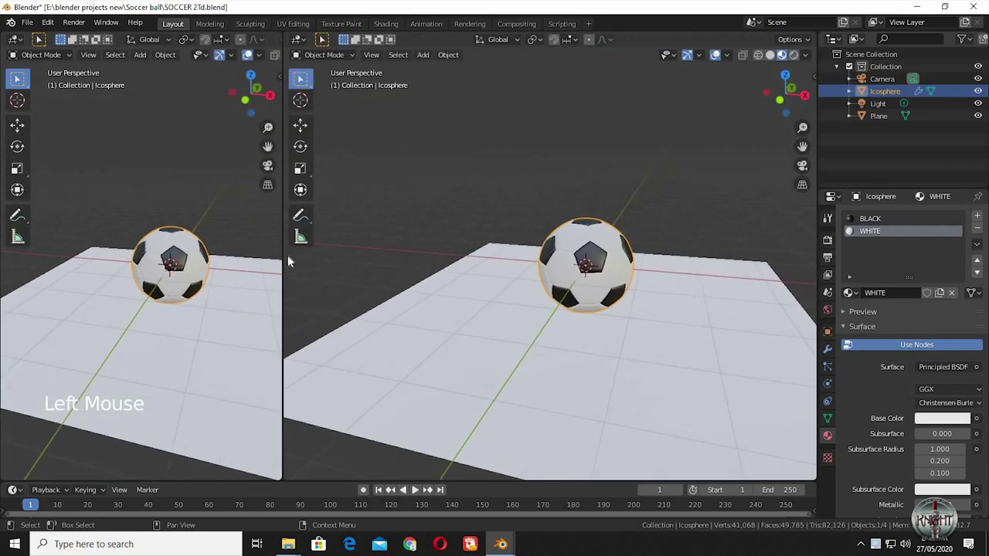
middle_click(216, 208)
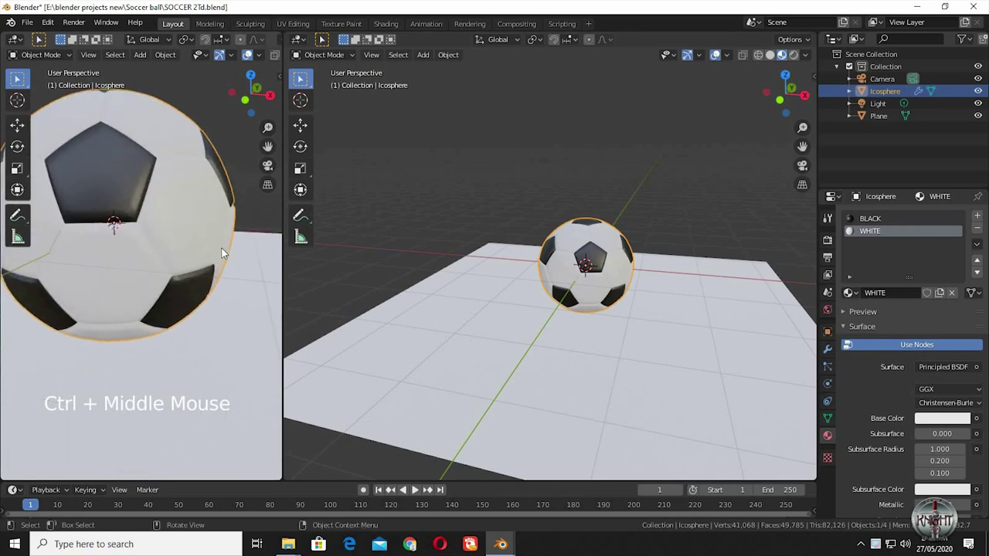
middle_click(231, 267)
middle_click(196, 260)
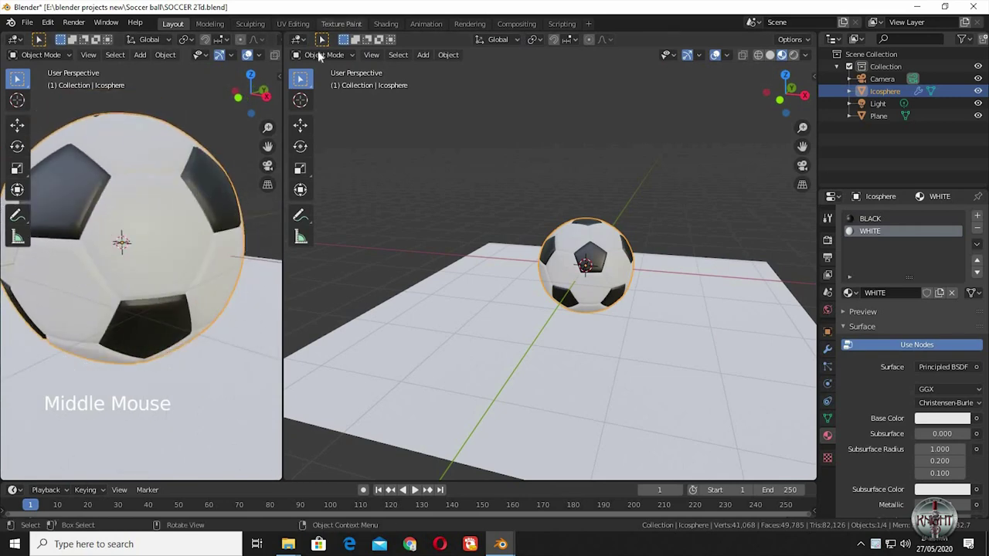
- Turn the right area into a Shader Editor on WHITE and delete its Principled BSDF
click(304, 46)
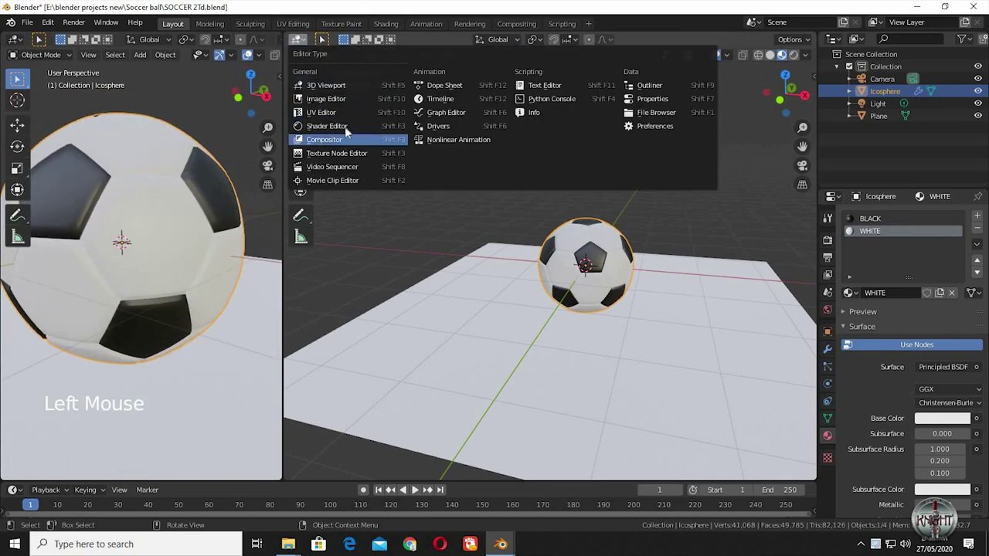
middle_click(608, 188)
key(n)
middle_click(679, 194)
click(662, 185)
key(x)
- Add a Diffuse BSDF node and connect it to the material output's Surface
key(shift+a)
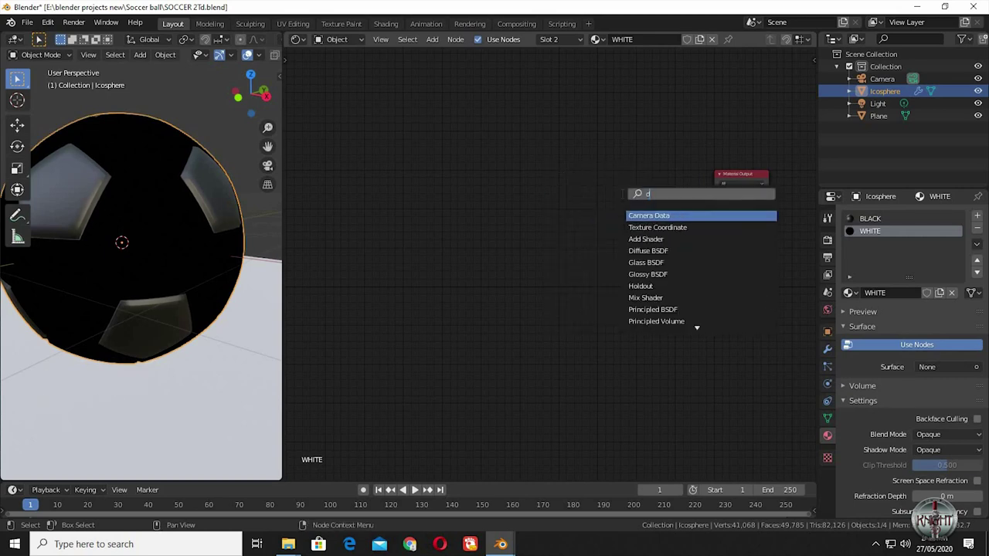
key(f)
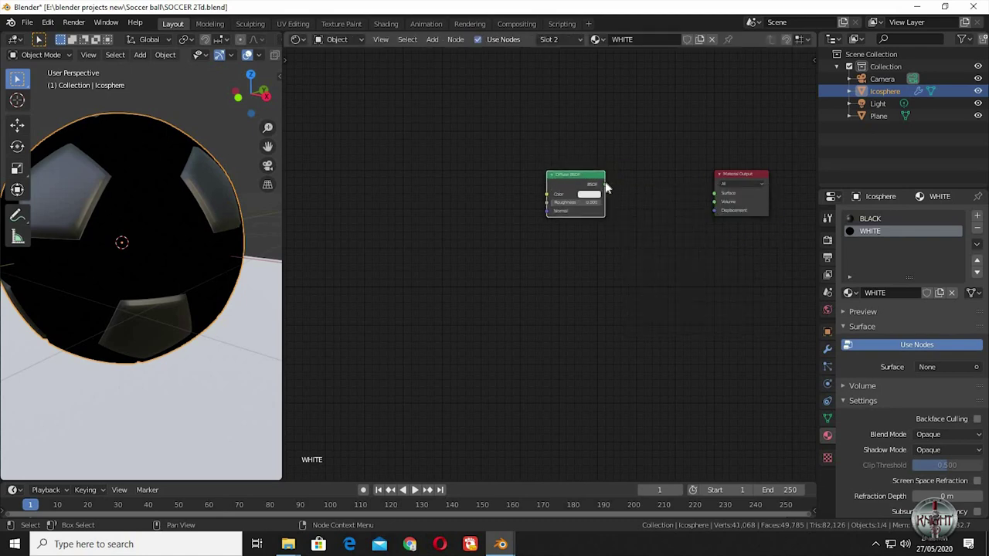
click(711, 202)
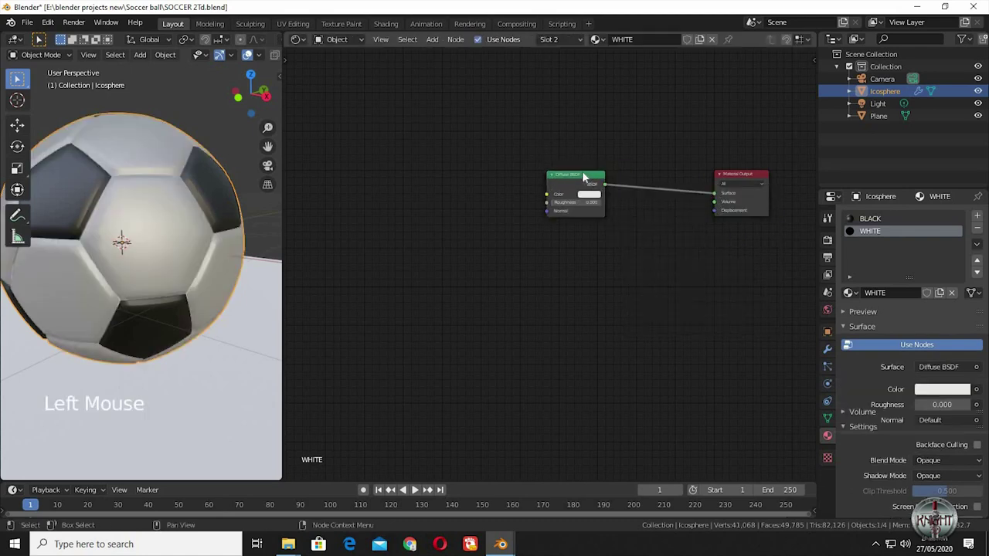
click(567, 232)
click(567, 230)
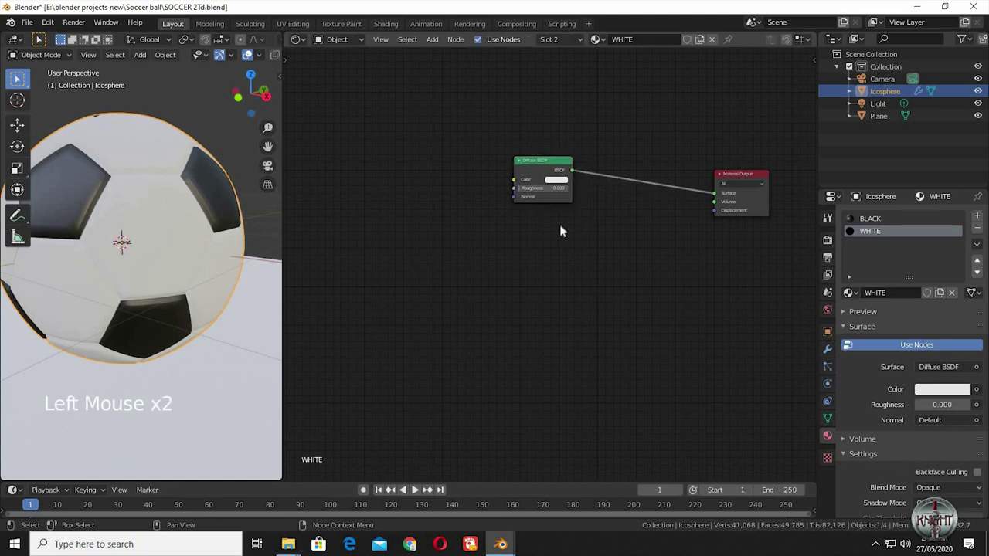
- Add a Glossy BSDF and a Mix Shader blending it with the Diffuse into the output
key(shift+a)
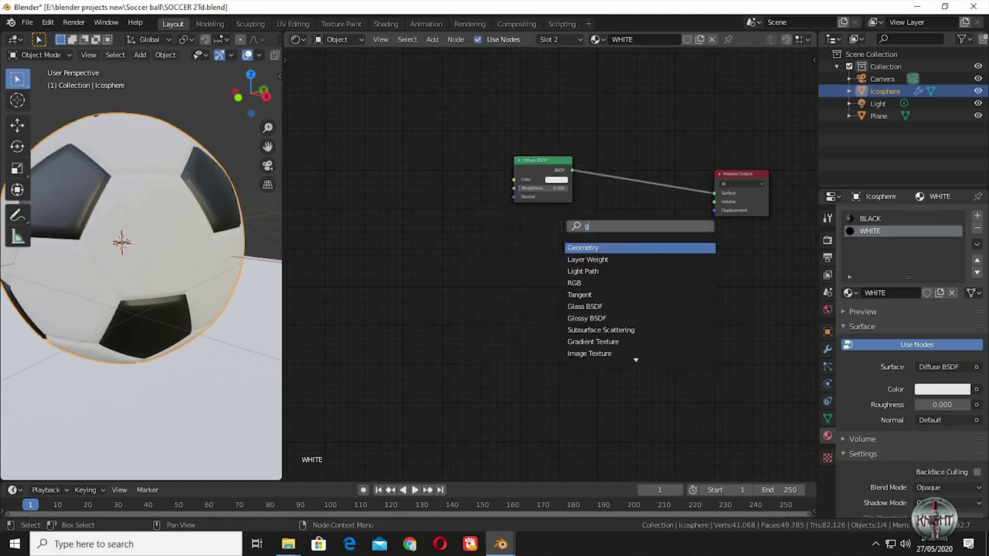
key(s)
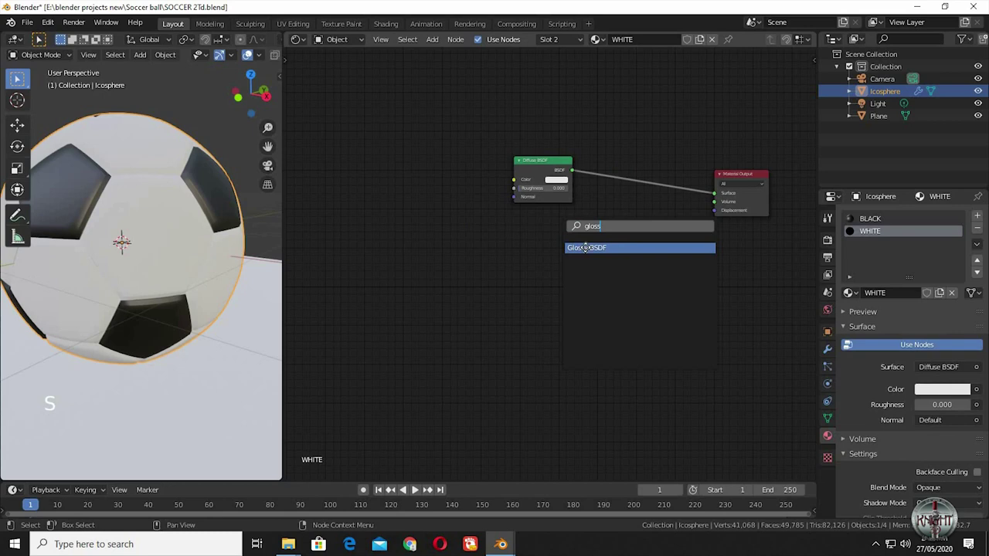
click(646, 237)
key(shift+a)
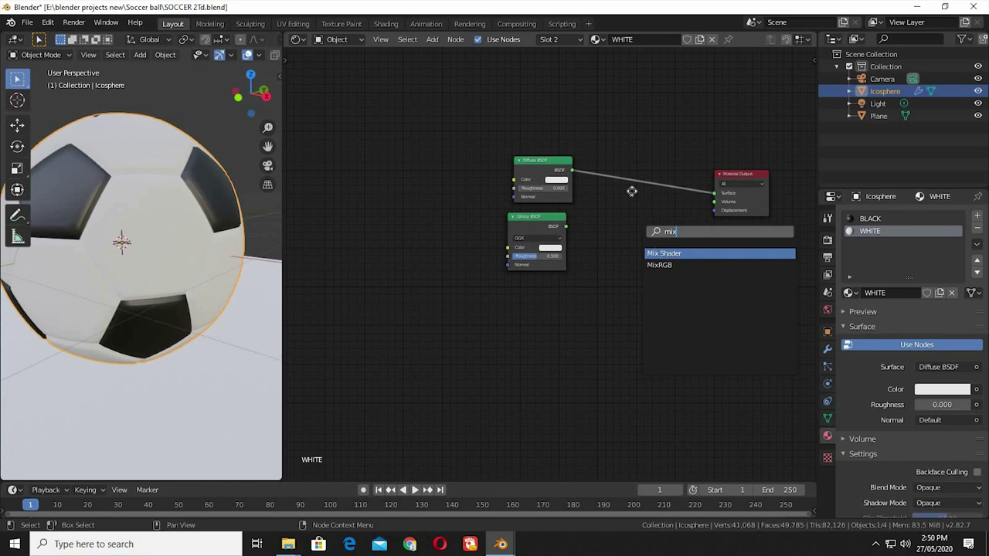
click(624, 221)
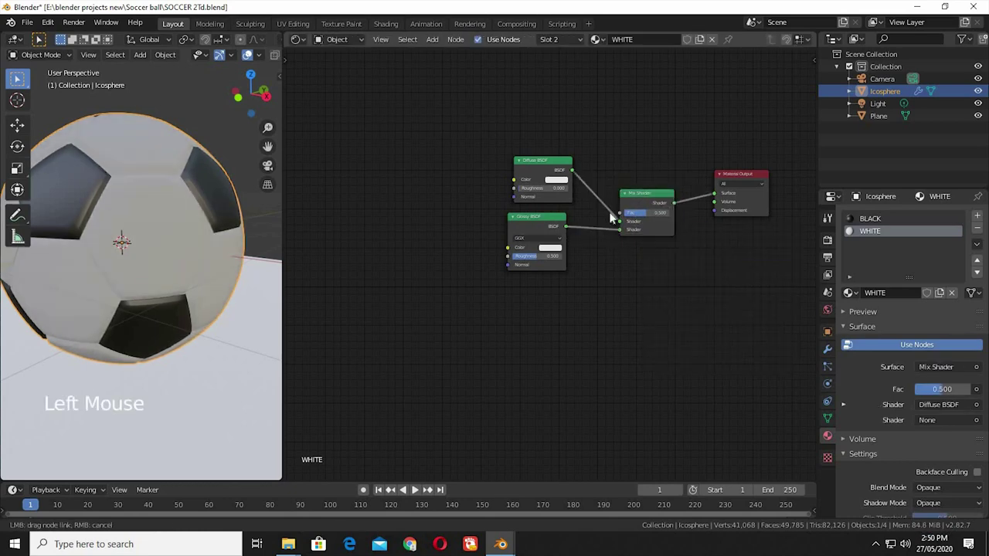
click(561, 243)
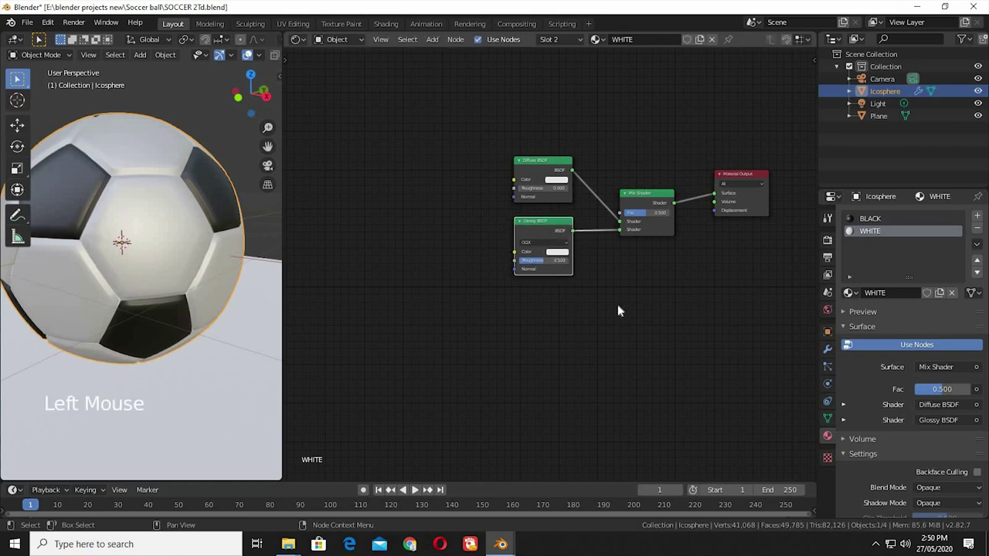
- Set the Glossy BSDF distribution to Beckmann with roughness 0.3
middle_click(633, 217)
click(578, 290)
click(567, 334)
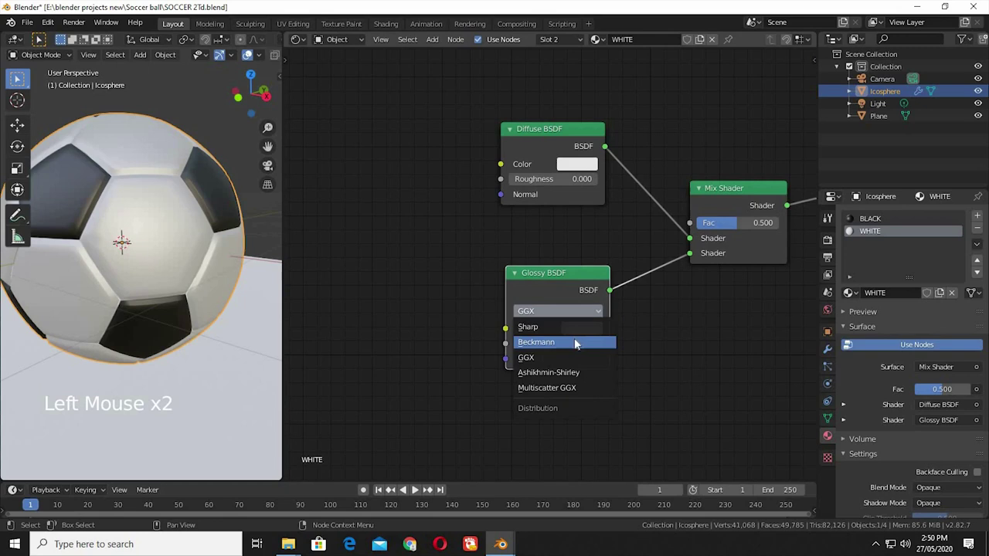
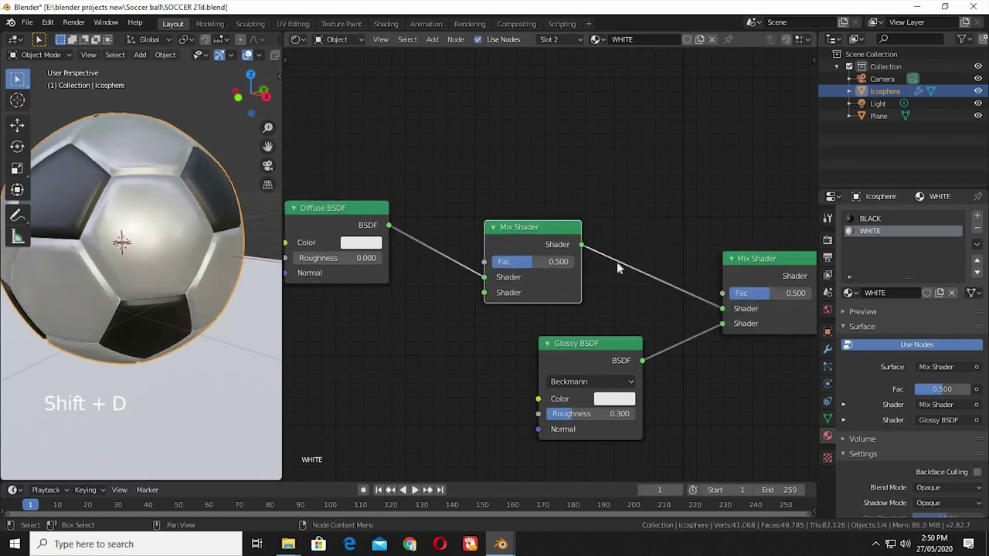
- Spread the Mix Shader and neighbouring nodes apart to make room
click(663, 251)
middle_click(674, 253)
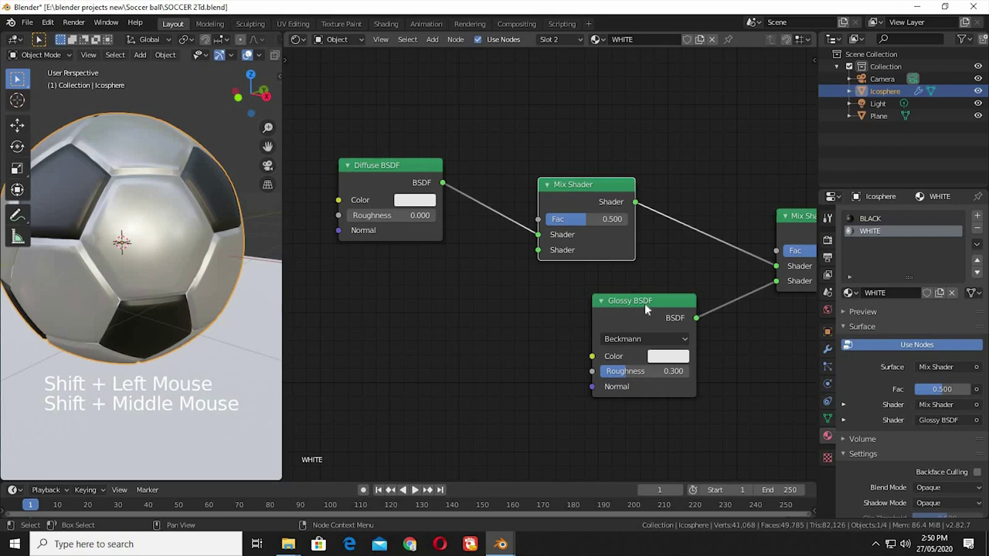
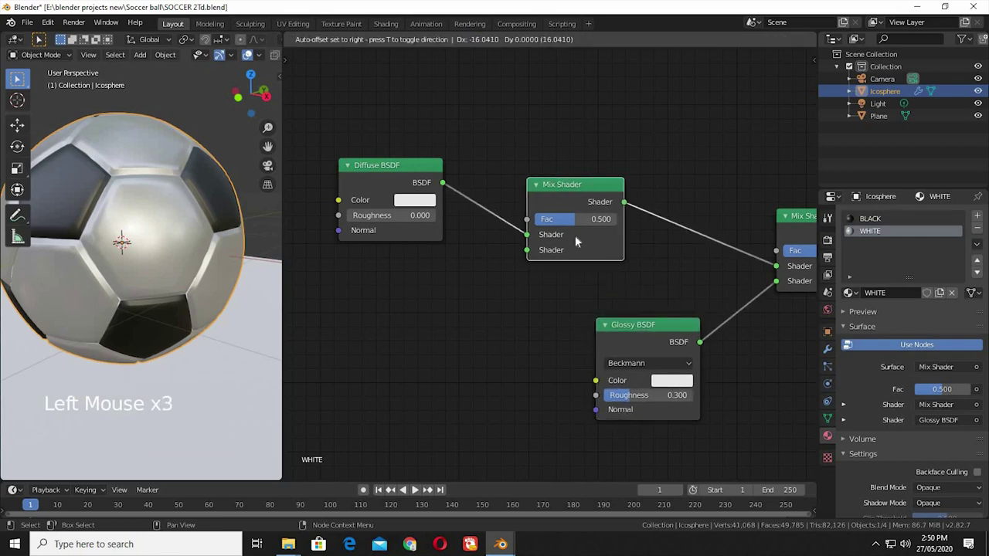
double_click(601, 288)
middle_click(645, 284)
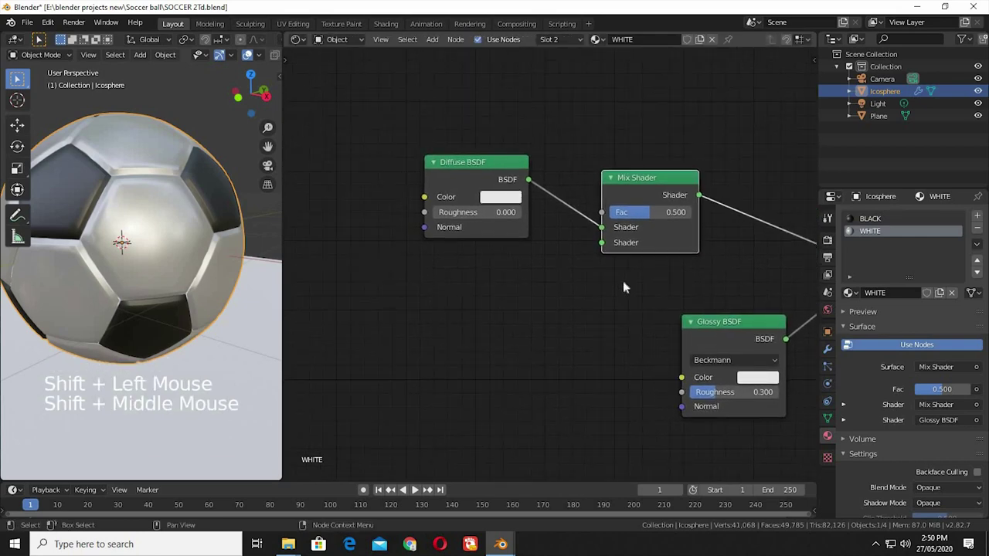
click(627, 287)
- Add a Velvet BSDF below the Diffuse and feed it into the Mix Shader's second input
key(shift+a)
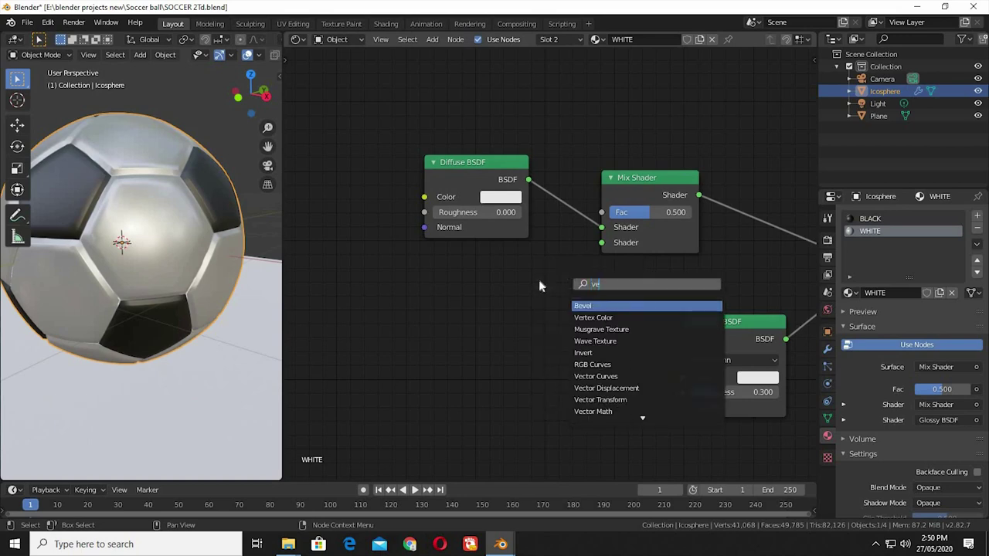
click(921, 220)
click(928, 249)
click(556, 292)
key(shift+a)
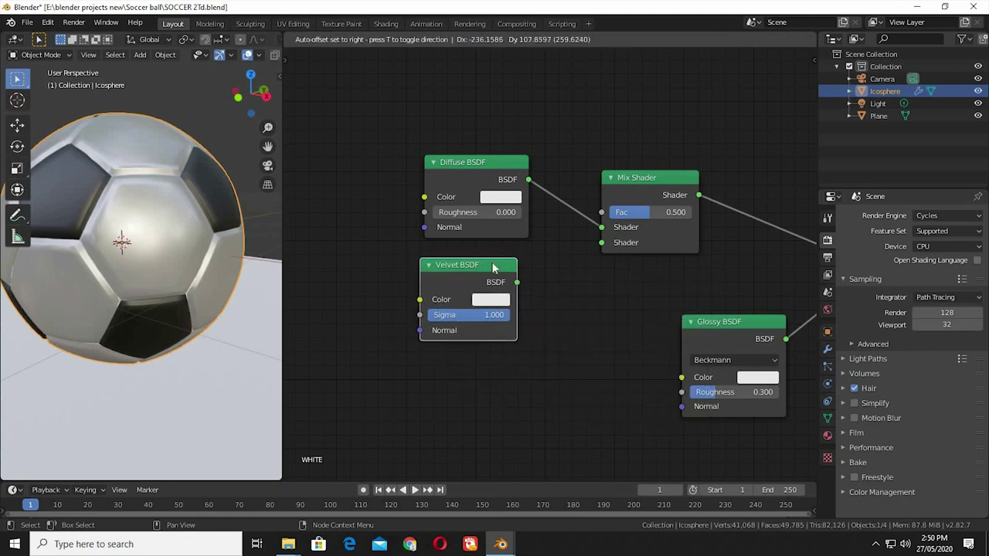
click(604, 242)
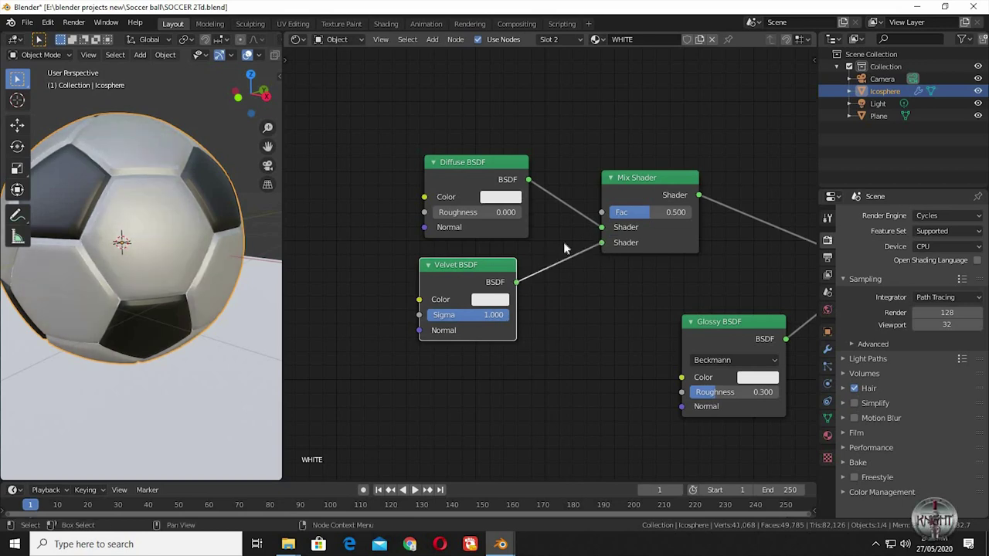
middle_click(589, 328)
- Add a Fresnel node with IOR 1.519 and link its Fac to the Mix Shader factor
key(shift+a)
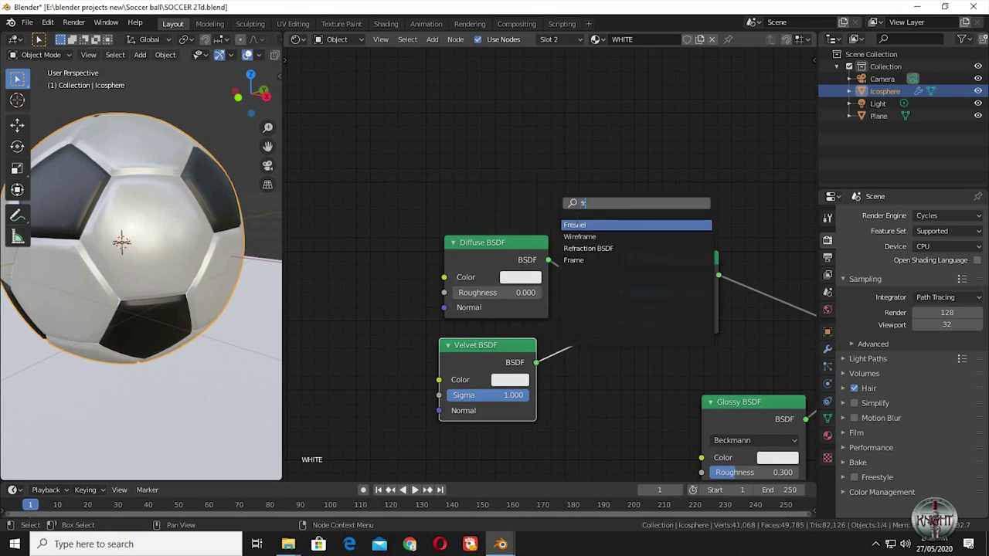
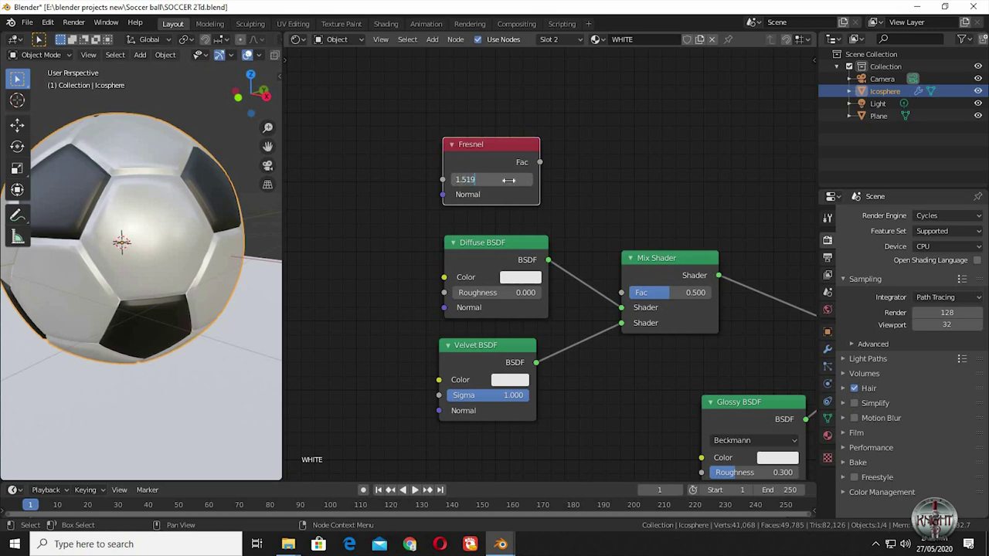
middle_click(441, 157)
click(496, 245)
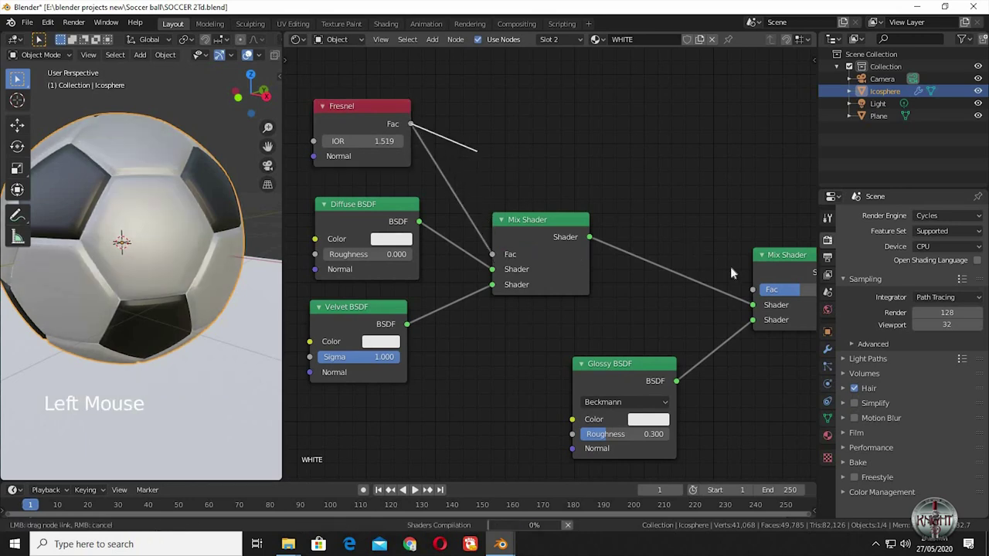
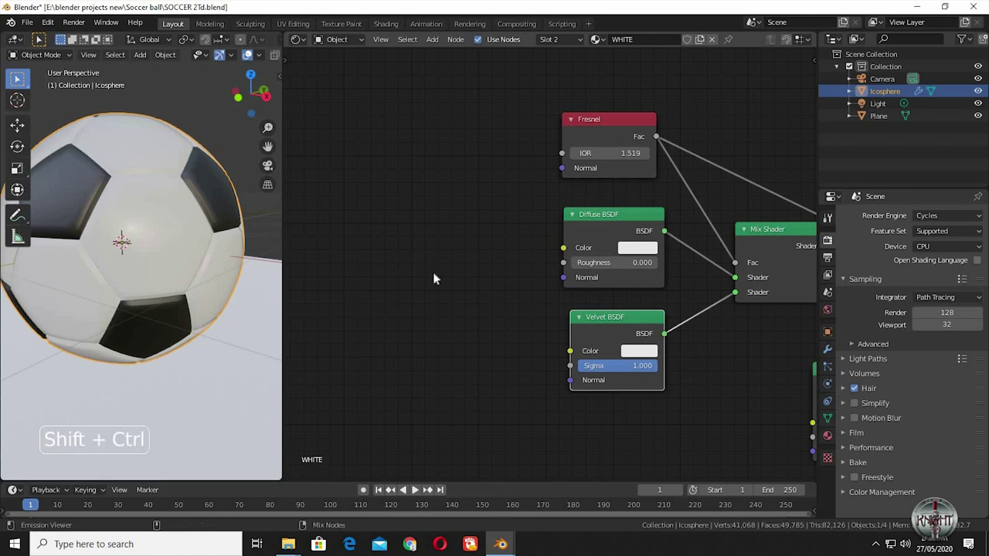
- Add a MixRGB node and link its colour into both the Diffuse BSDF and Glossy BSDF Color inputs
key(shift+a)
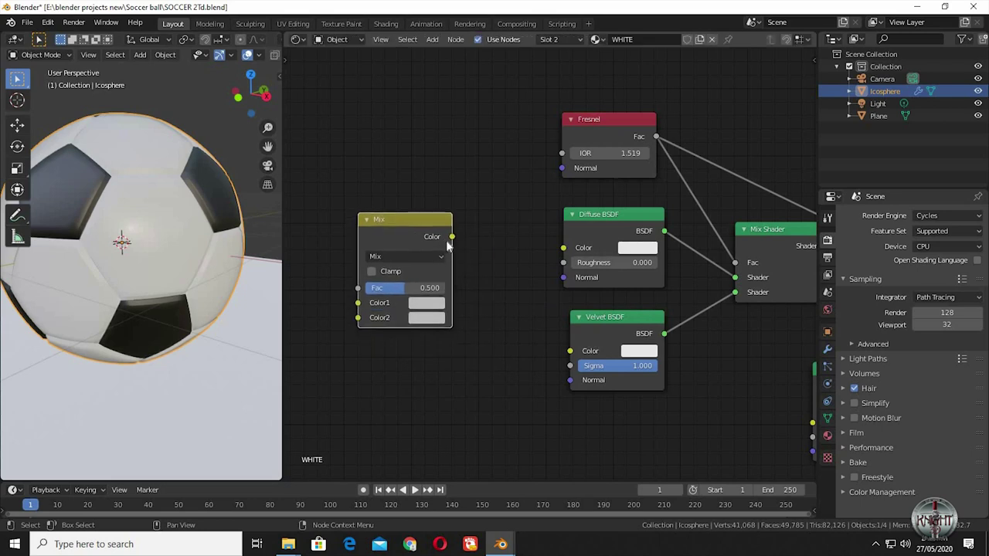
click(560, 258)
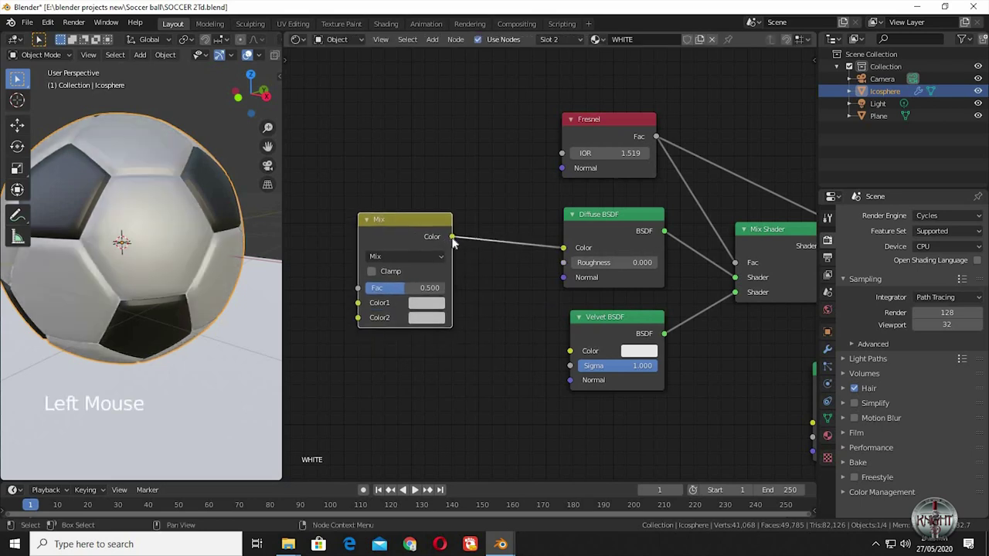
click(547, 332)
middle_click(615, 312)
click(706, 356)
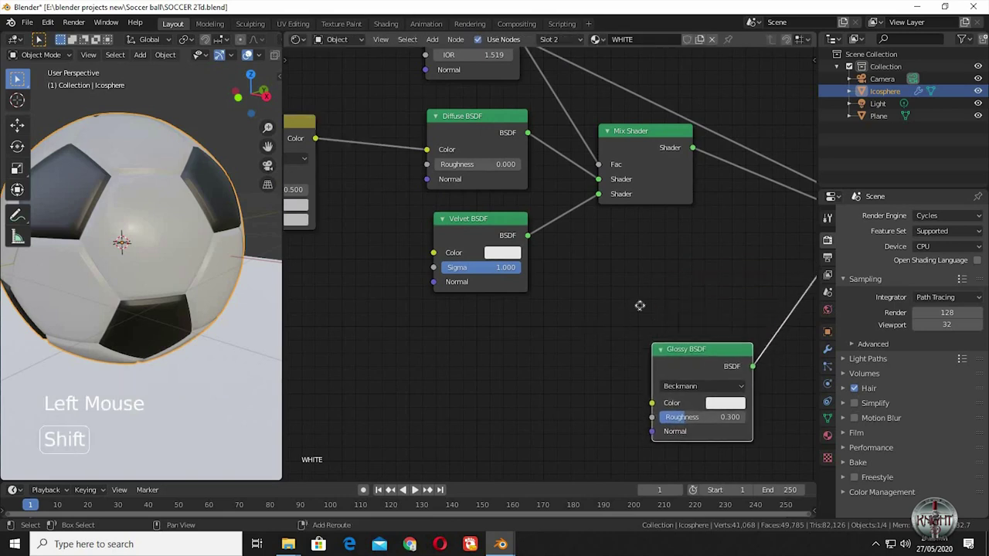
middle_click(353, 118)
click(464, 194)
- Route the shared colour link through a reroute bend point moved down-left for a tidy layout
click(580, 320)
key(shift+a)
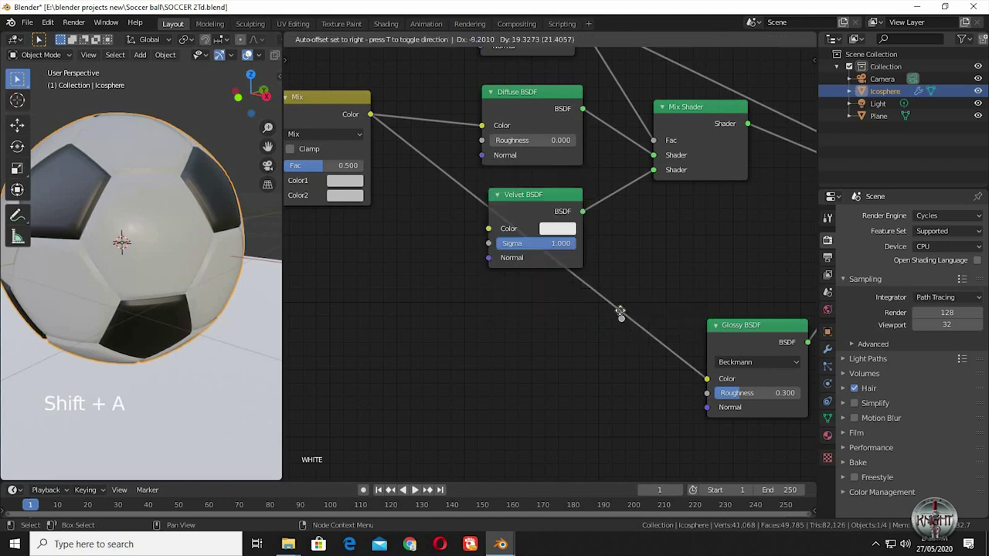
click(572, 342)
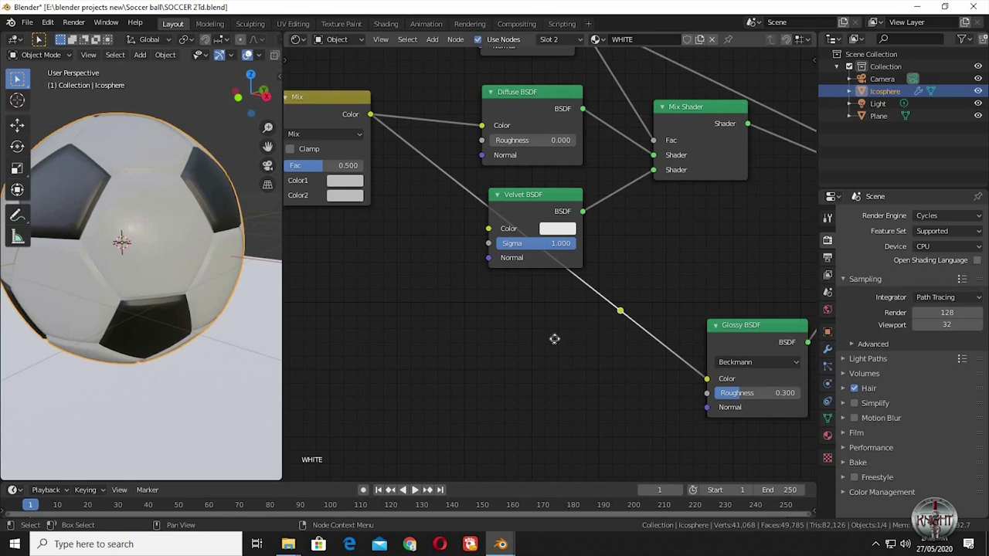
key(g)
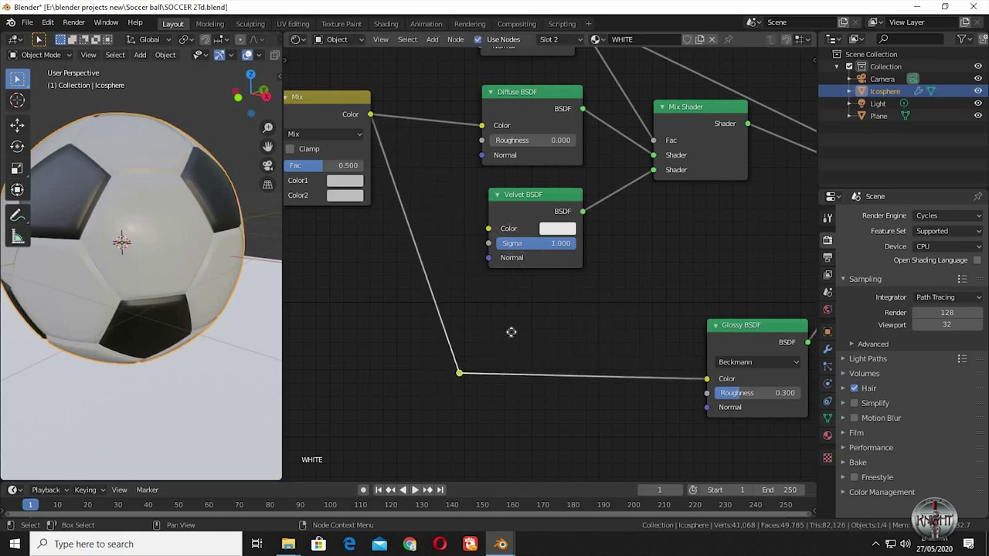
middle_click(654, 363)
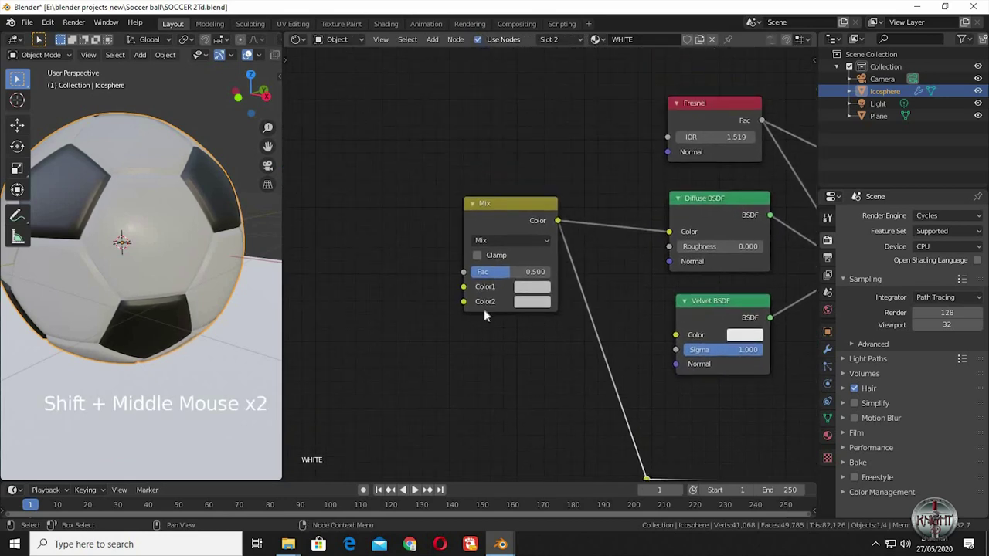
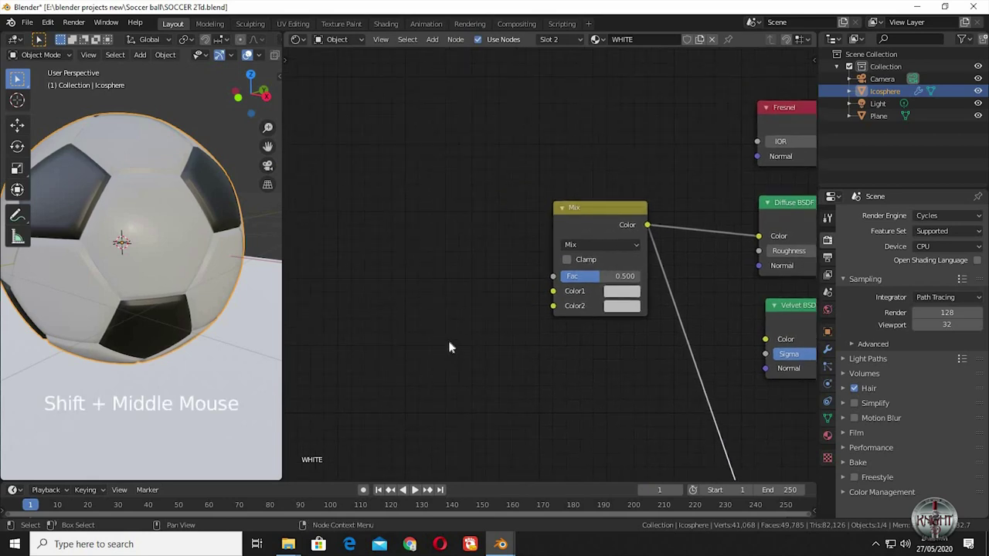
- Feed a new RGB node into the mix node's Color1 and switch the blend mode to Multiply
key(shift+a)
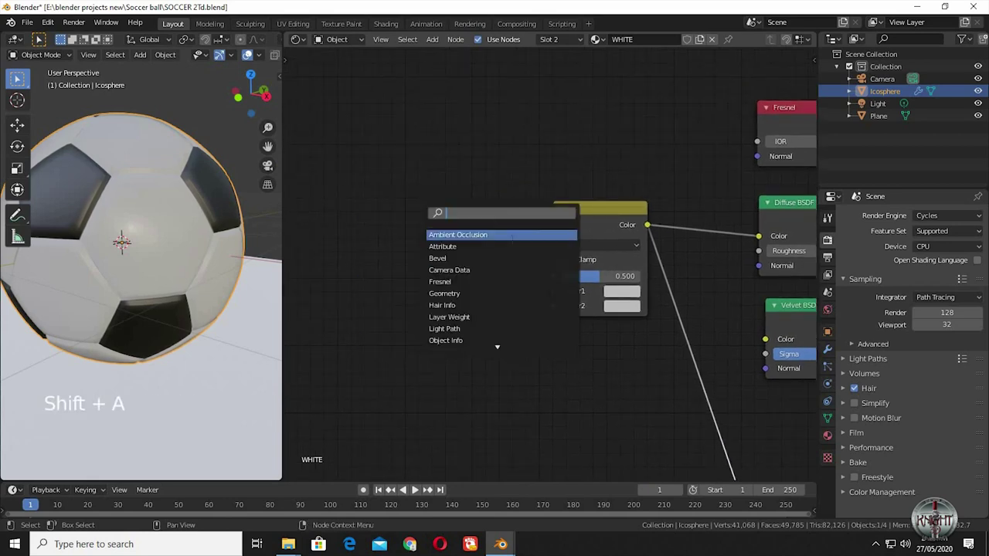
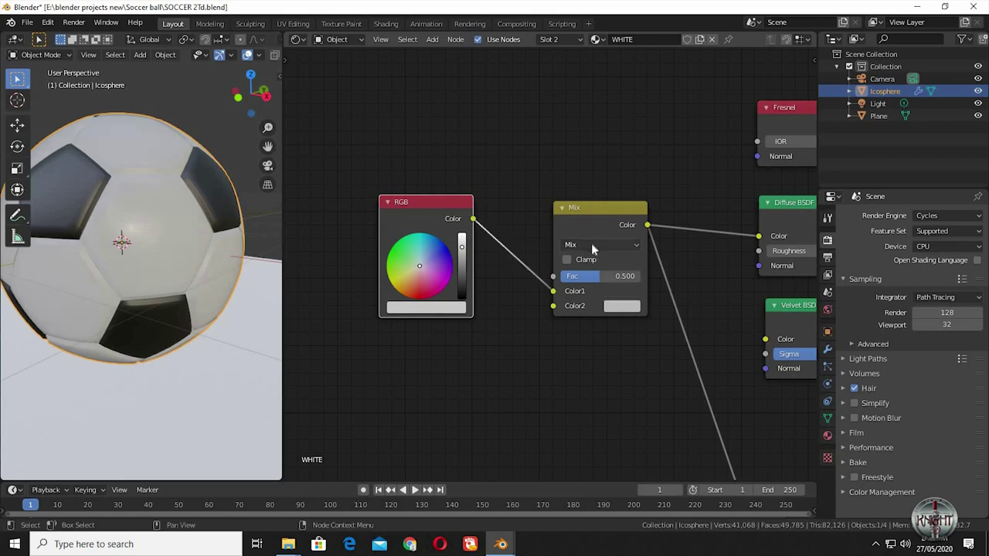
click(609, 253)
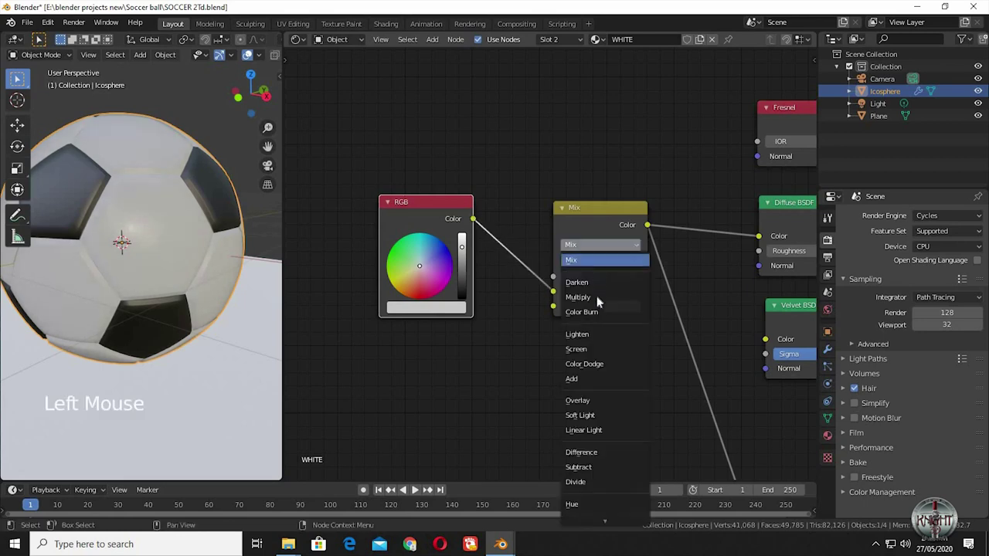
middle_click(619, 325)
- Add a Voronoi Texture node set to N-Sphere Radius
key(shift+a)
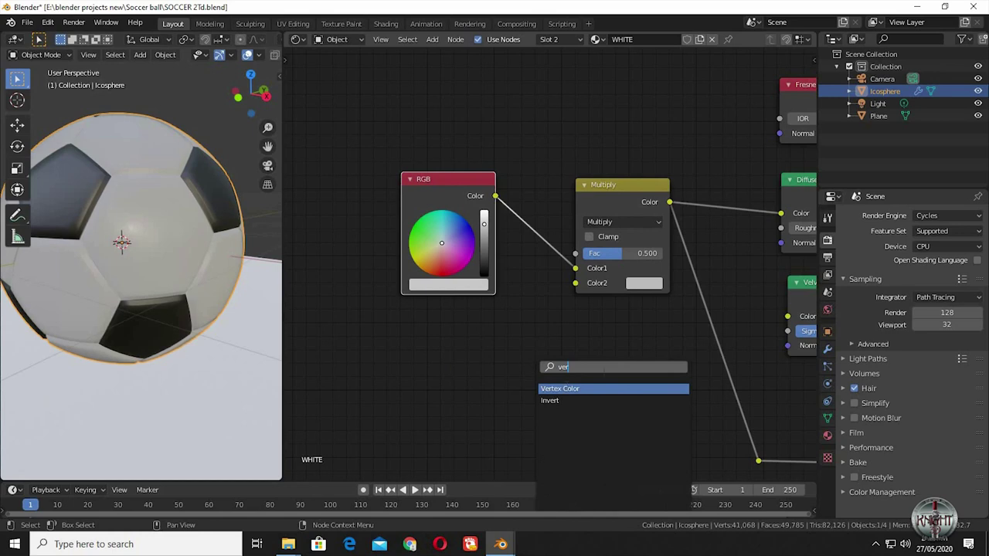
key(BackSpace)
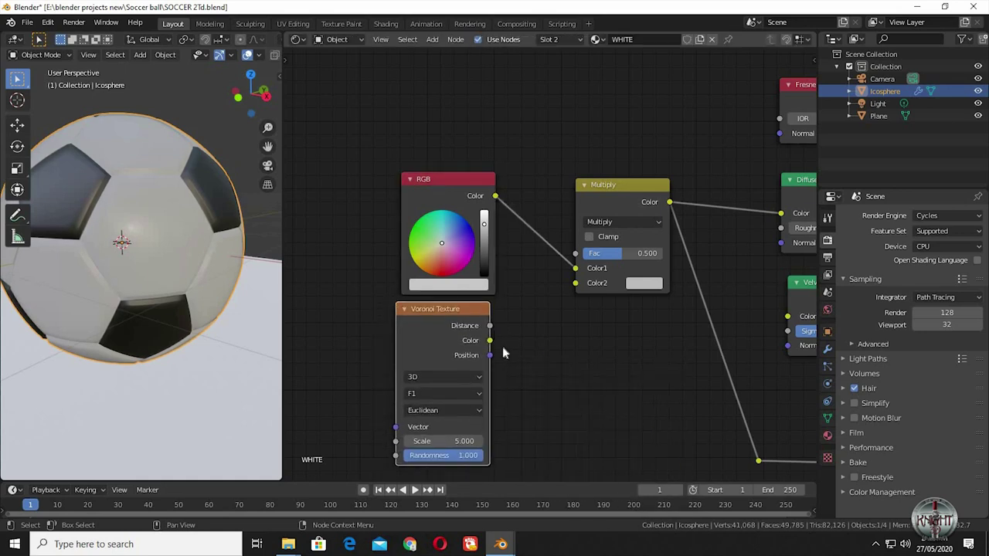
click(472, 416)
click(468, 397)
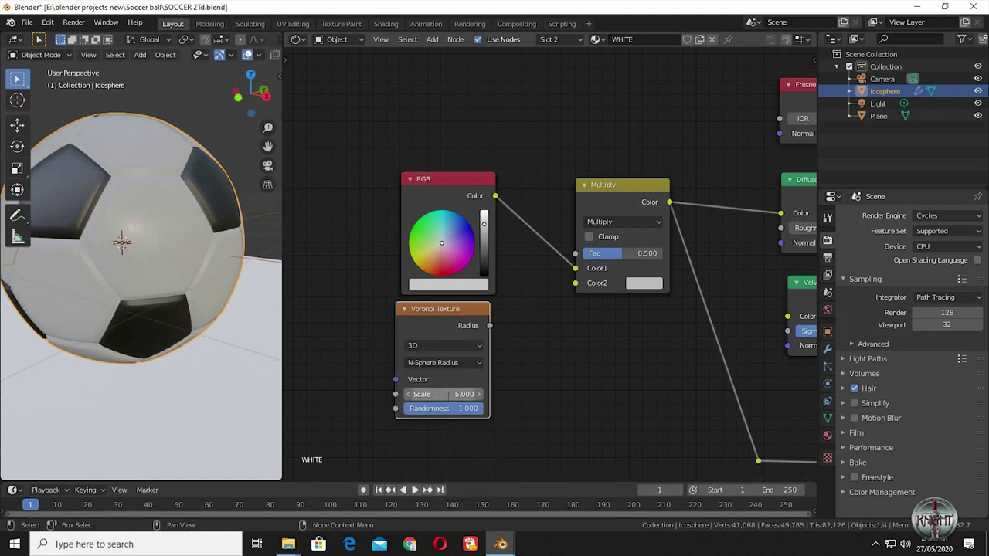
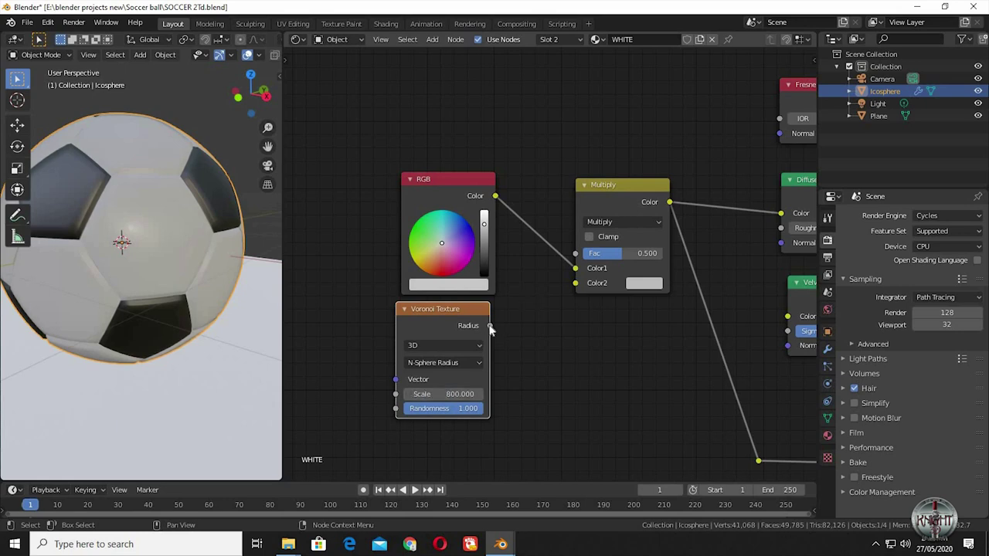
- Connect the Voronoi Radius into the Multiply node and try scale 500 before settling on 800
click(571, 248)
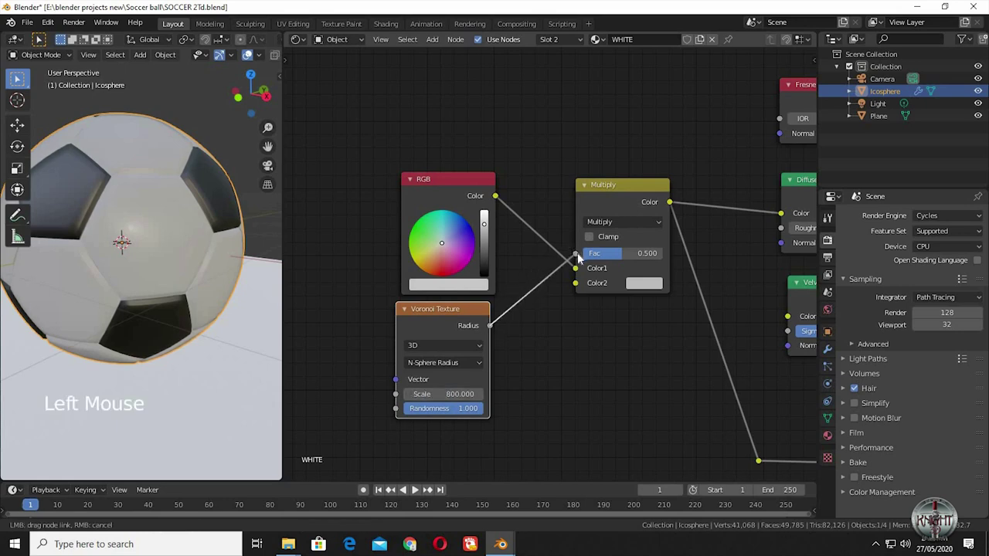
middle_click(210, 283)
middle_click(219, 246)
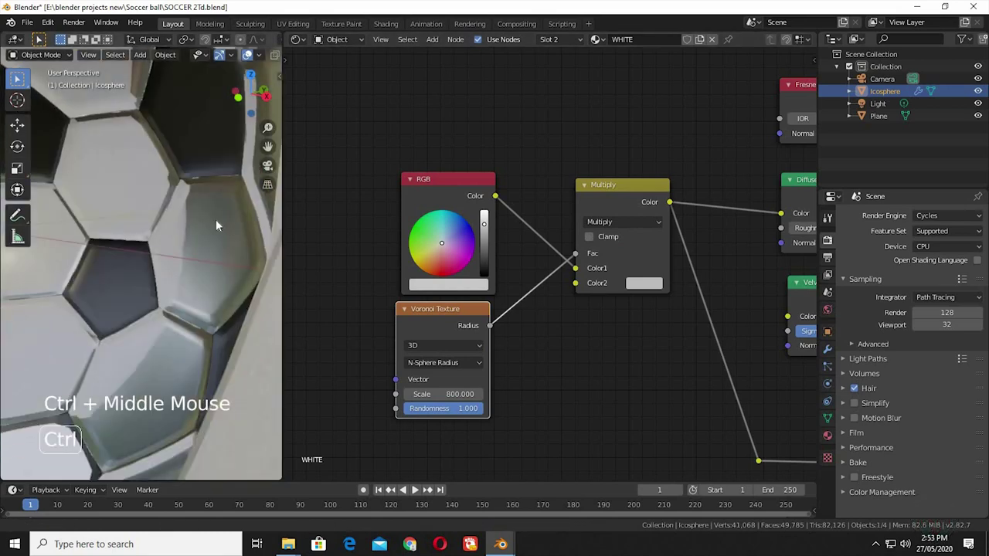
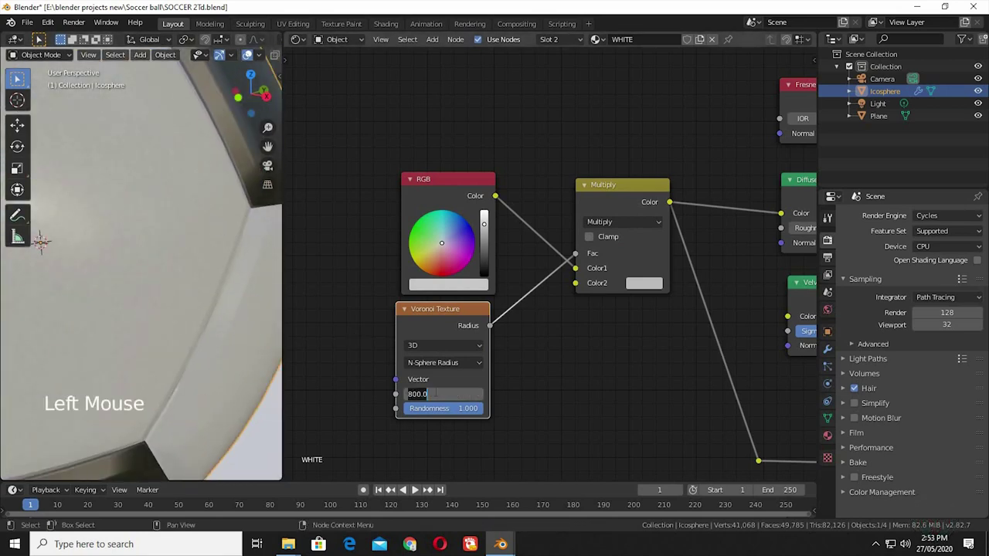
key(KP_0)
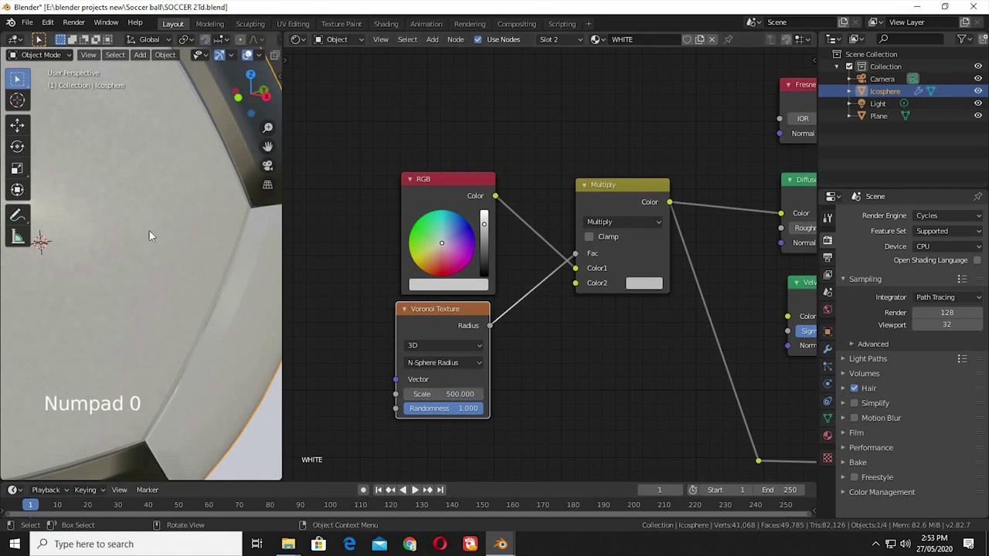
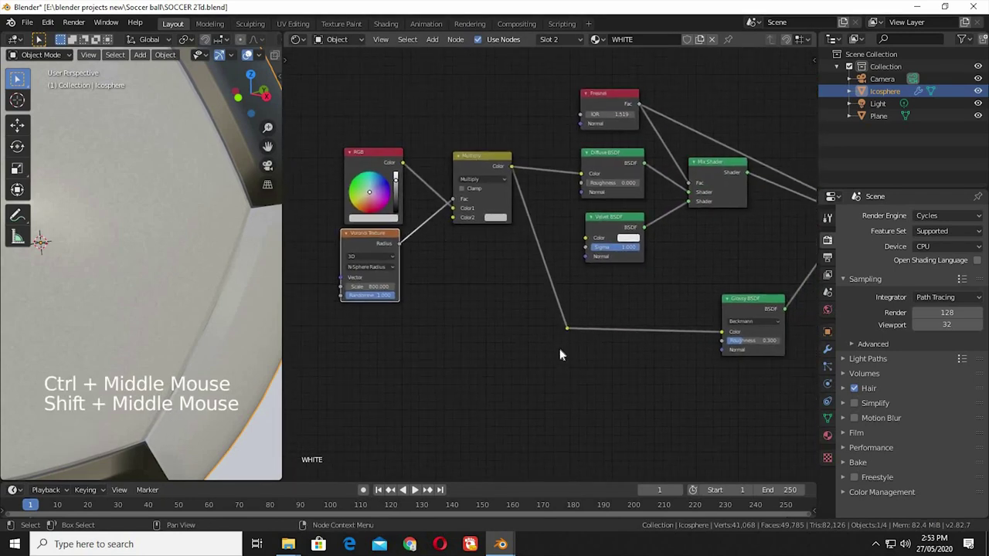
- Insert a MixRGB node on the Multiply→Glossy link and set its blend mode to Lighten with Fac 1.0
key(shift+a)
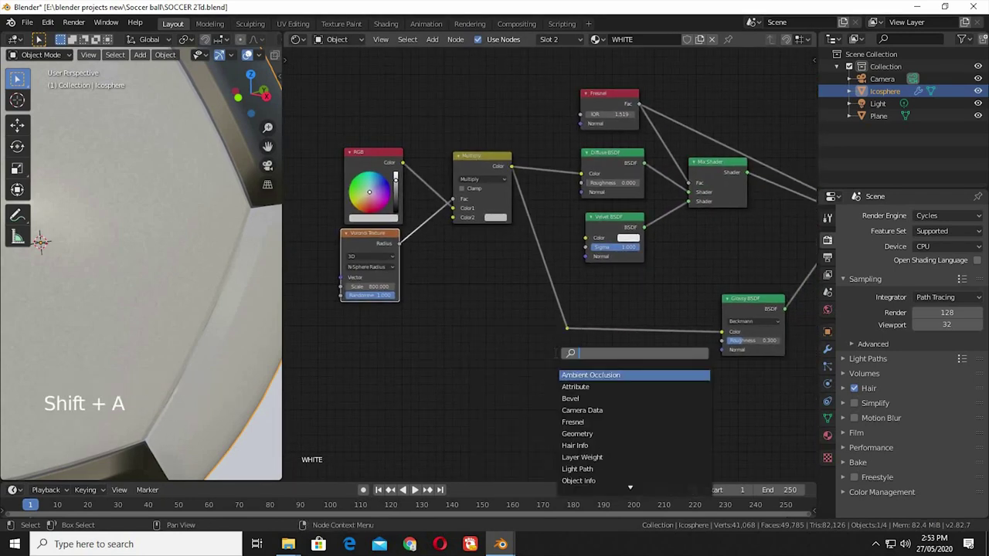
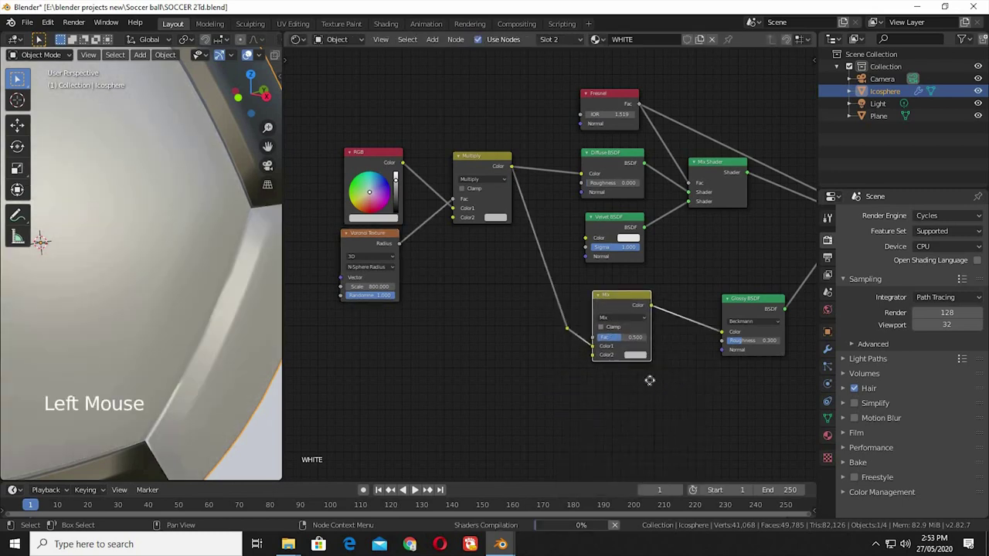
middle_click(612, 394)
middle_click(608, 332)
middle_click(501, 298)
click(492, 276)
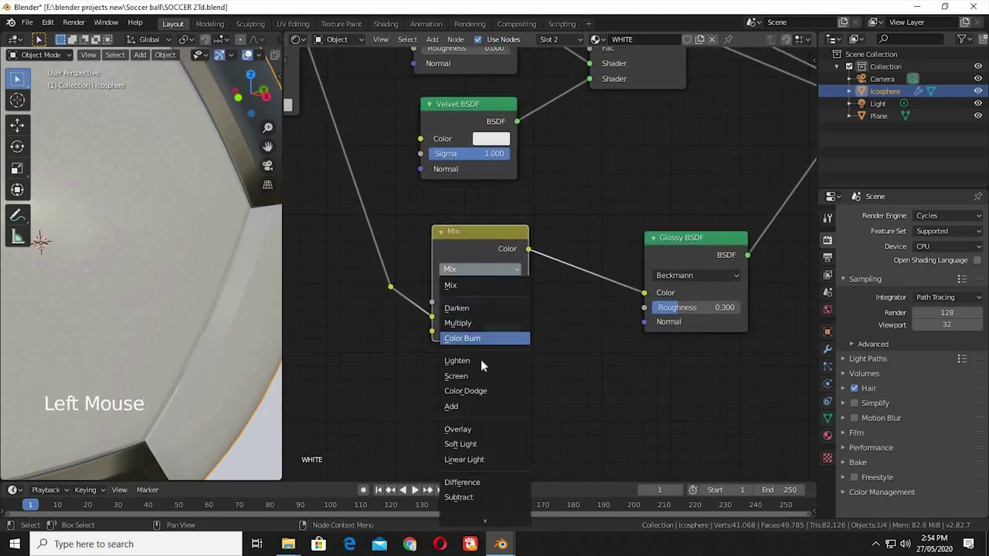
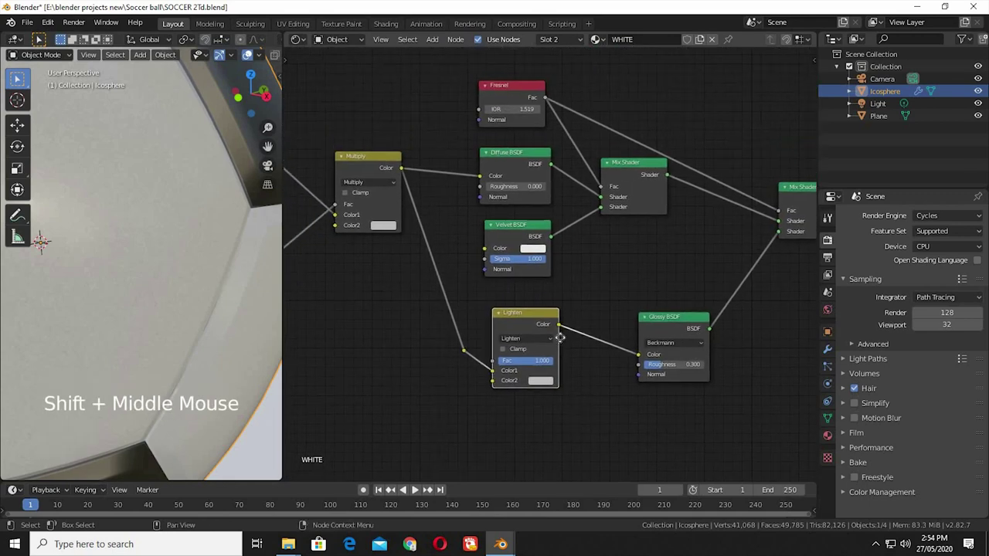
middle_click(568, 337)
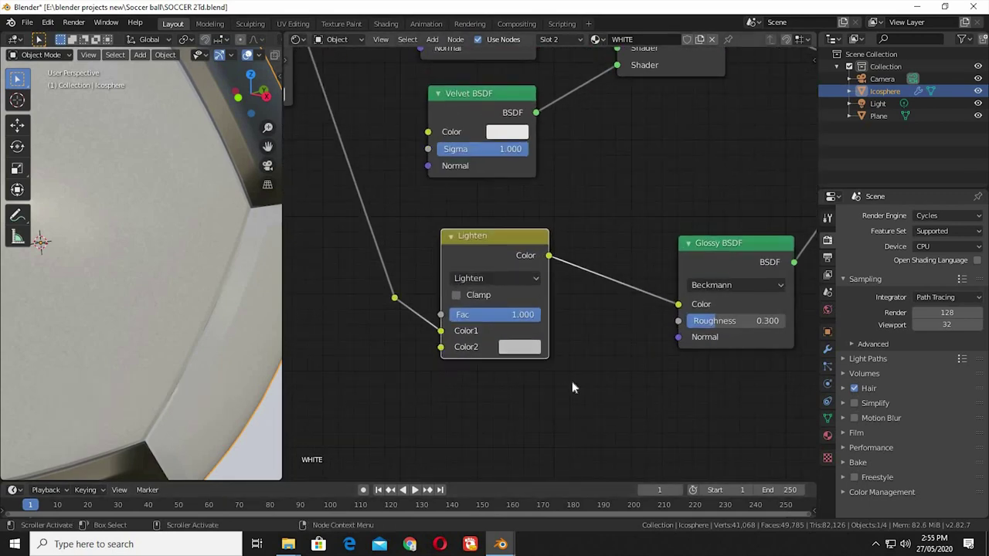
- Darken the Lighten node's Color2 to a dark grey around V 0.16, checking the ball's shading
click(570, 223)
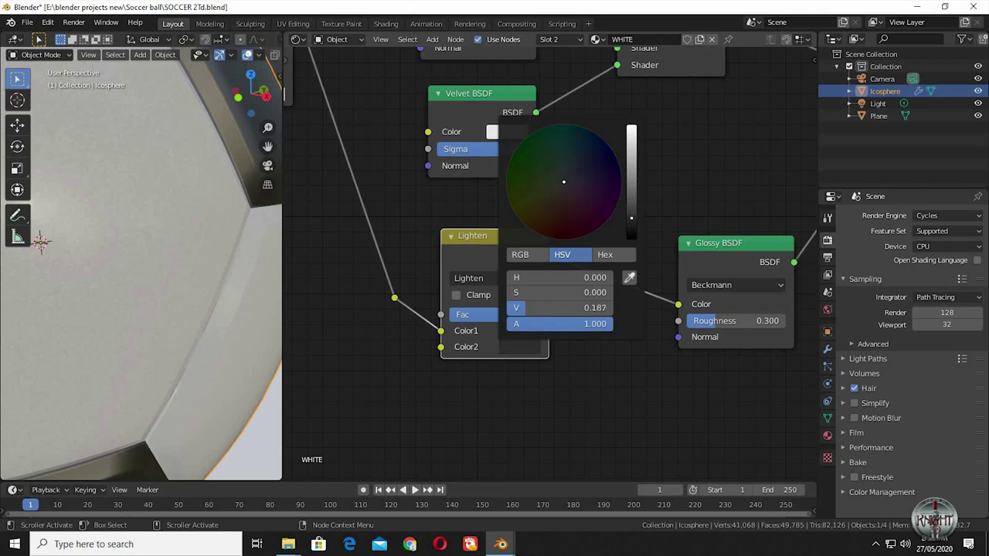
middle_click(213, 331)
middle_click(201, 275)
middle_click(210, 276)
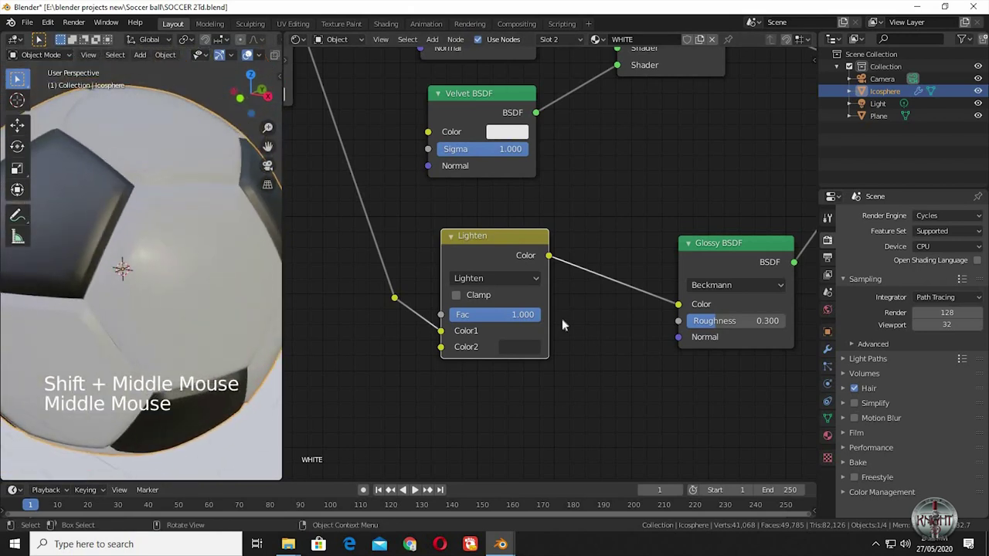
click(622, 212)
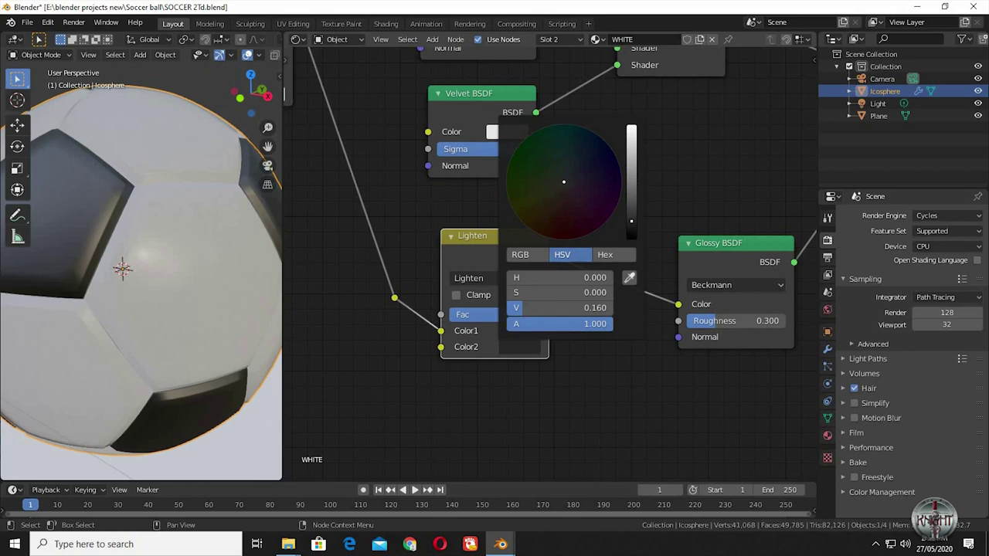
middle_click(614, 381)
middle_click(573, 333)
middle_click(580, 349)
middle_click(597, 381)
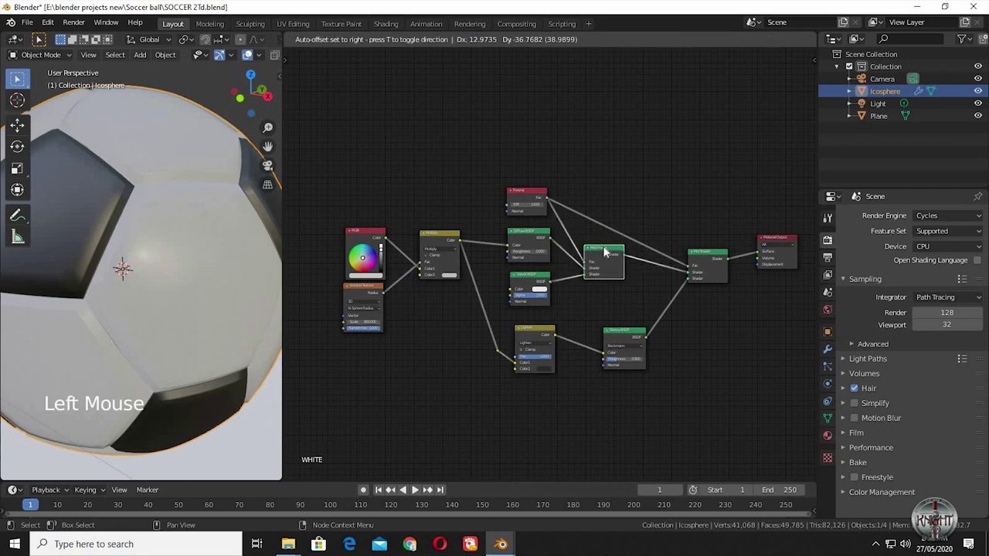
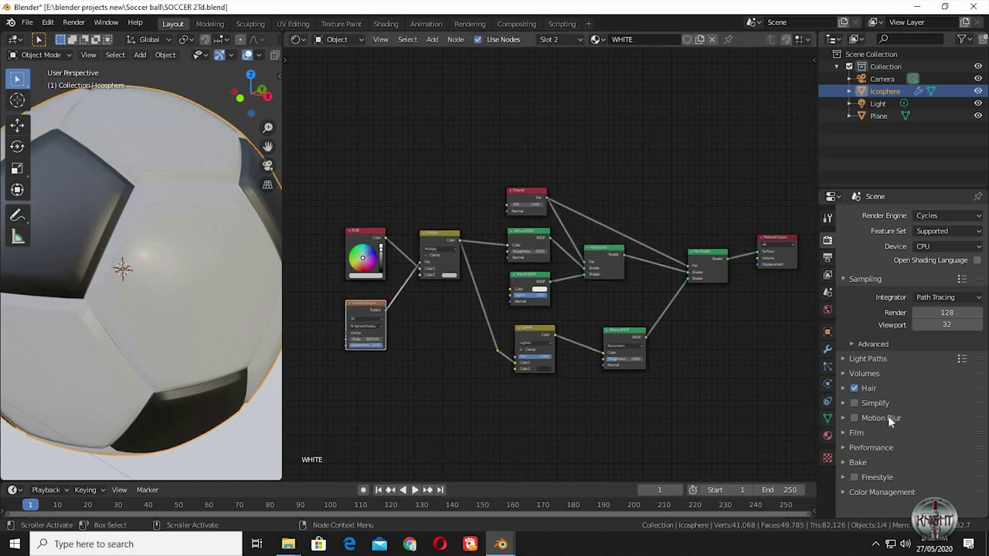
- Show the ball's material slots listing BLACK and WHITE and inspect the white panels in the viewport
click(552, 253)
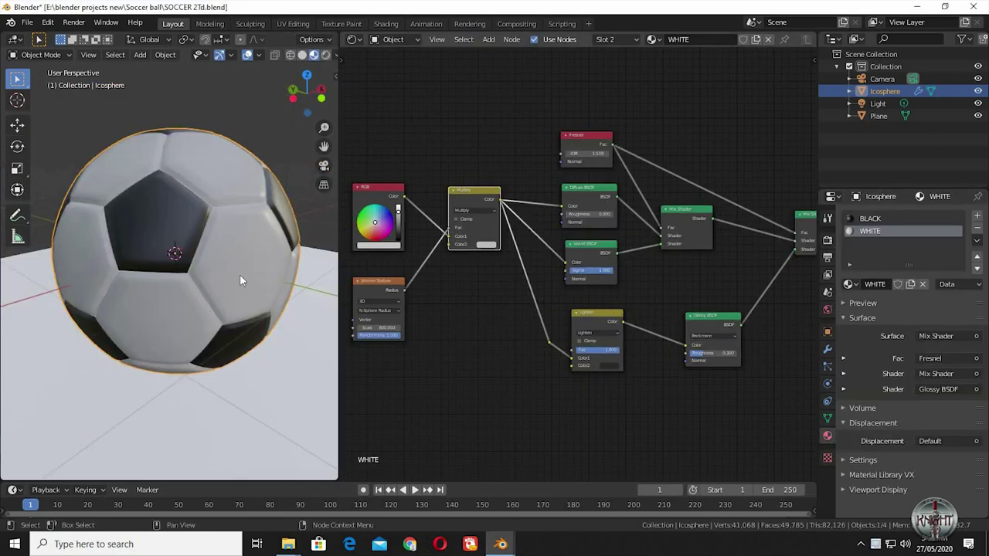
middle_click(246, 237)
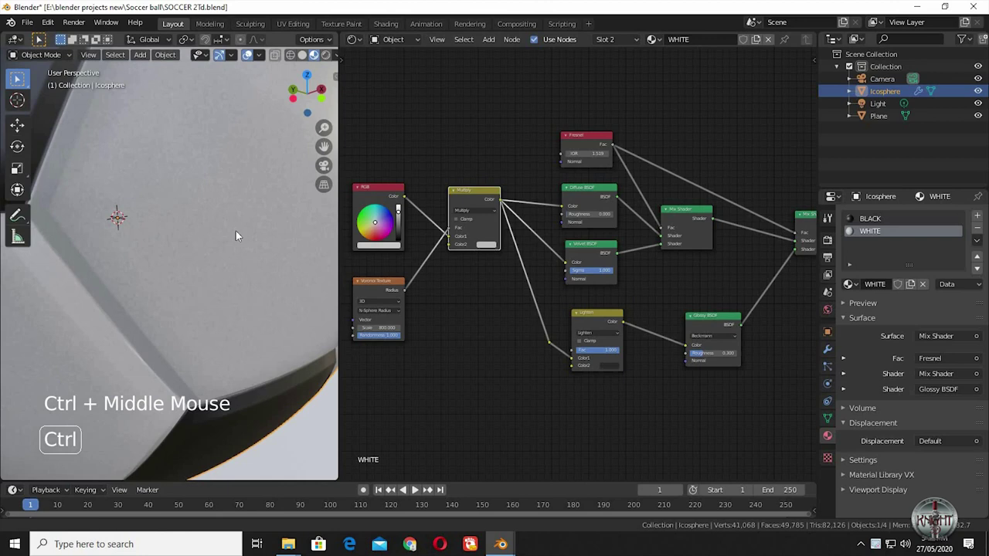
middle_click(237, 285)
middle_click(249, 338)
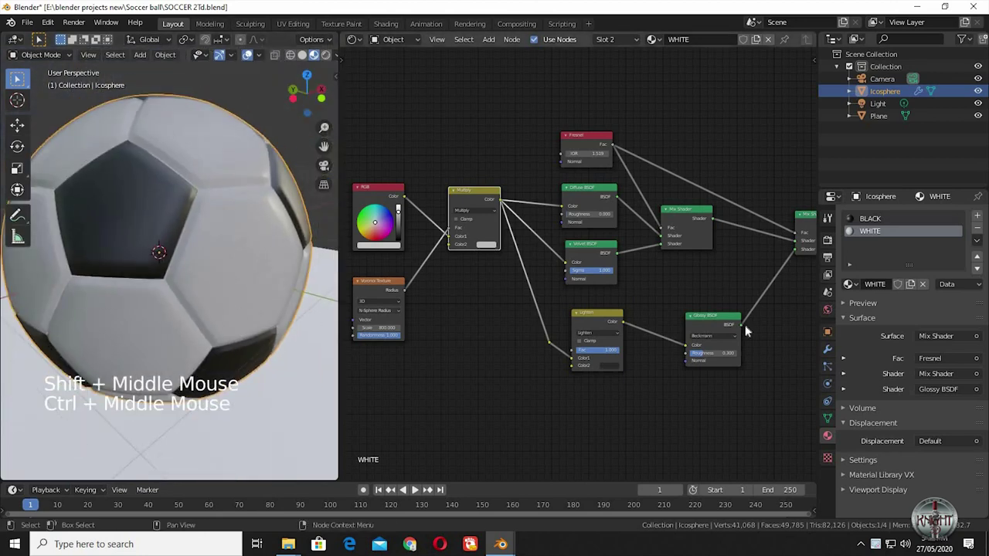
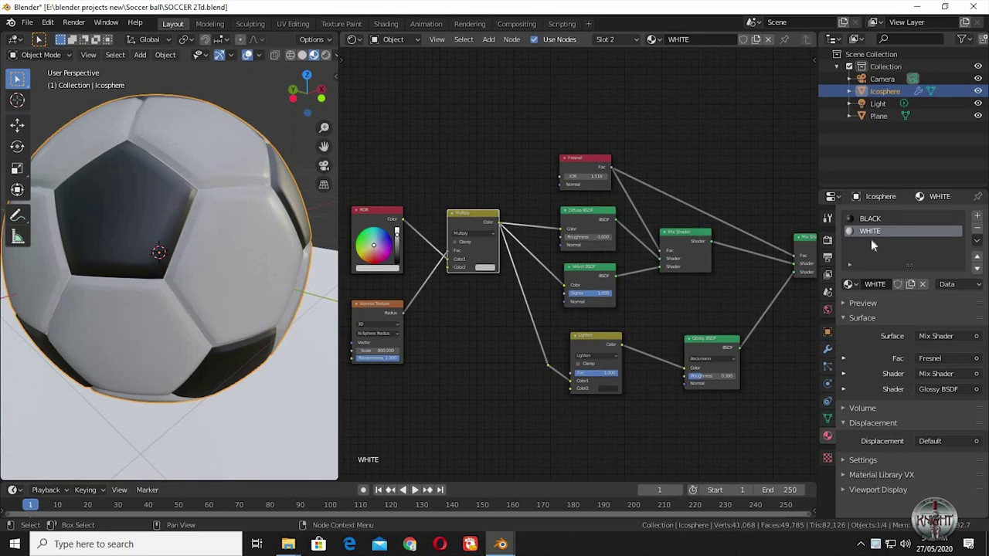
- Assign a copy of the WHITE node tree to the BLACK slot, renamed black with a dark RGB colour
click(871, 238)
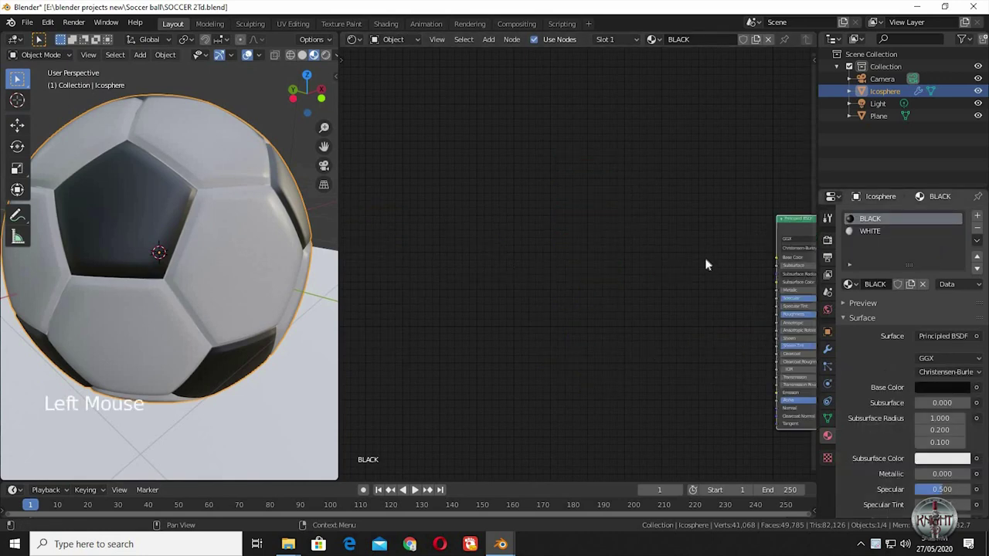
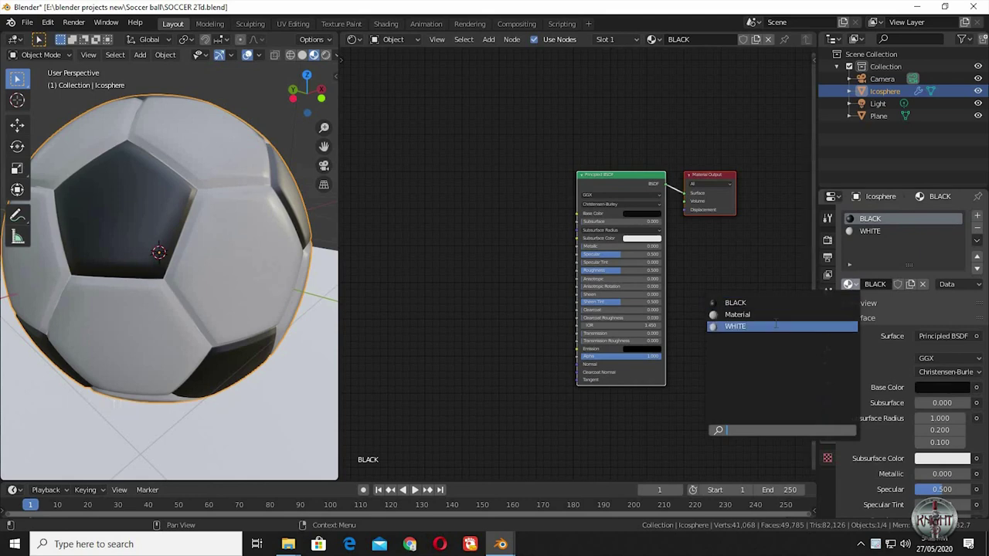
middle_click(795, 327)
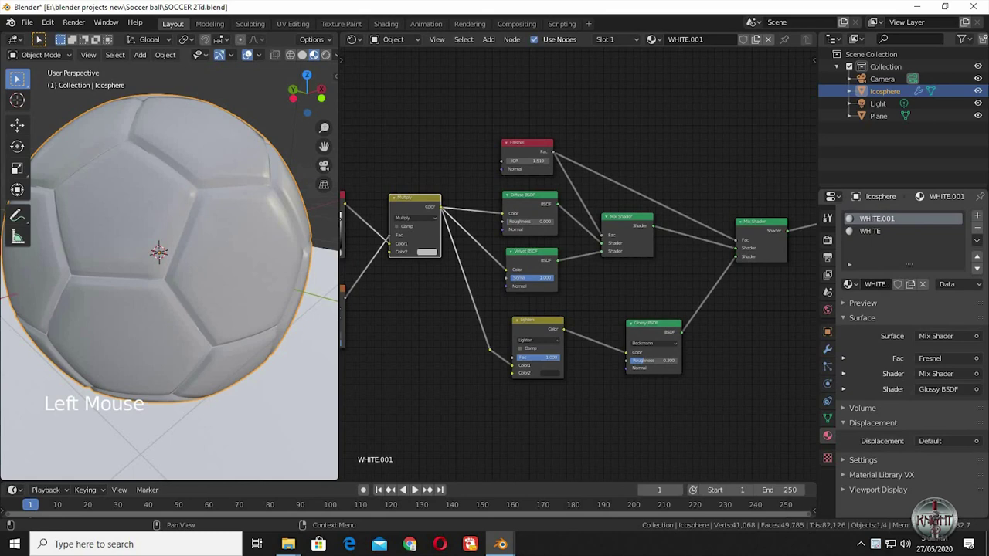
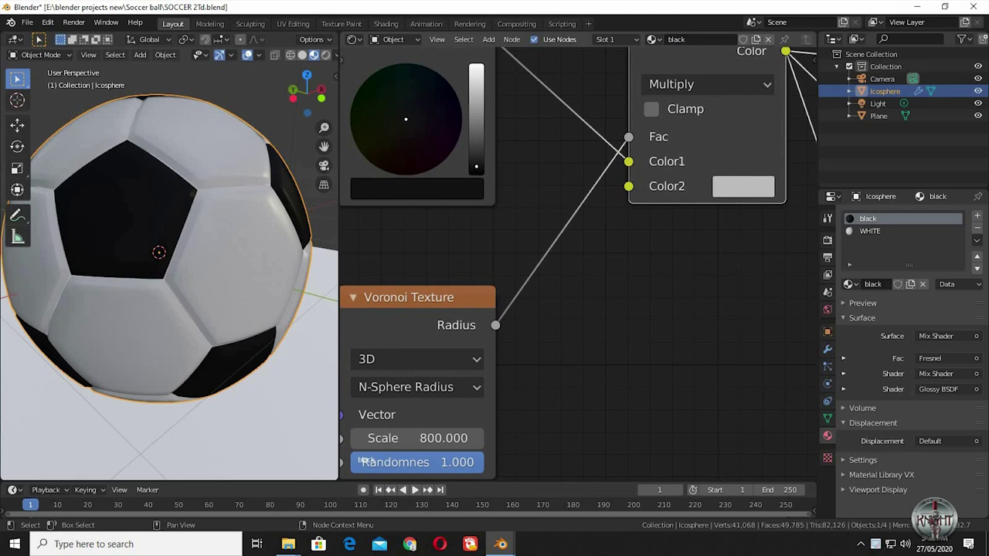
- Pull back to view the full black node tree and the finished ball on the plane
middle_click(617, 377)
middle_click(521, 341)
middle_click(588, 373)
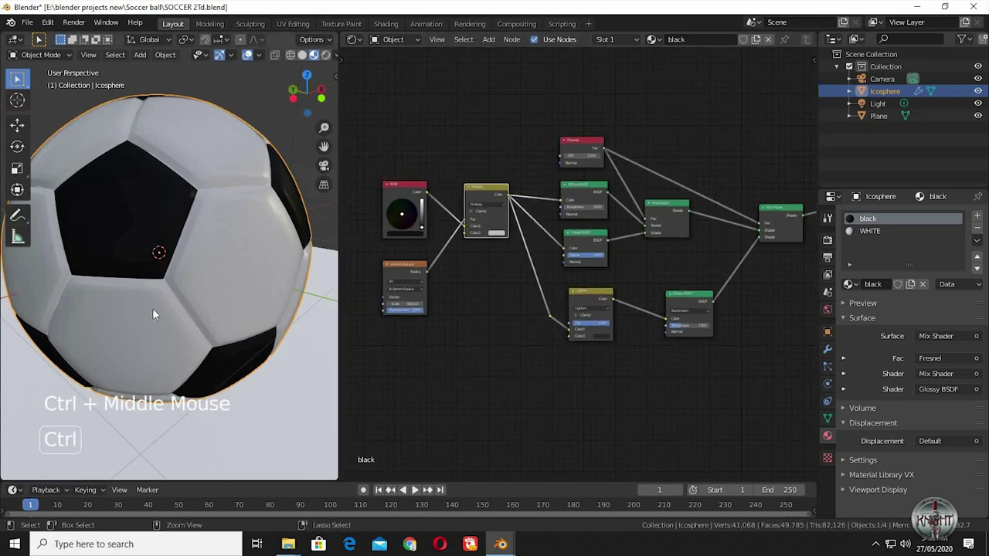
middle_click(176, 344)
middle_click(185, 349)
middle_click(188, 336)
middle_click(215, 388)
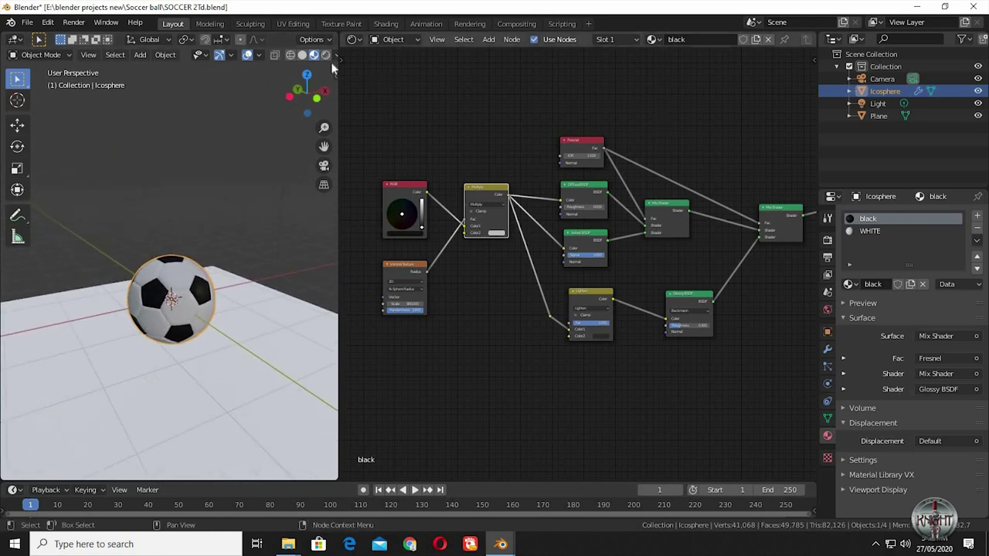